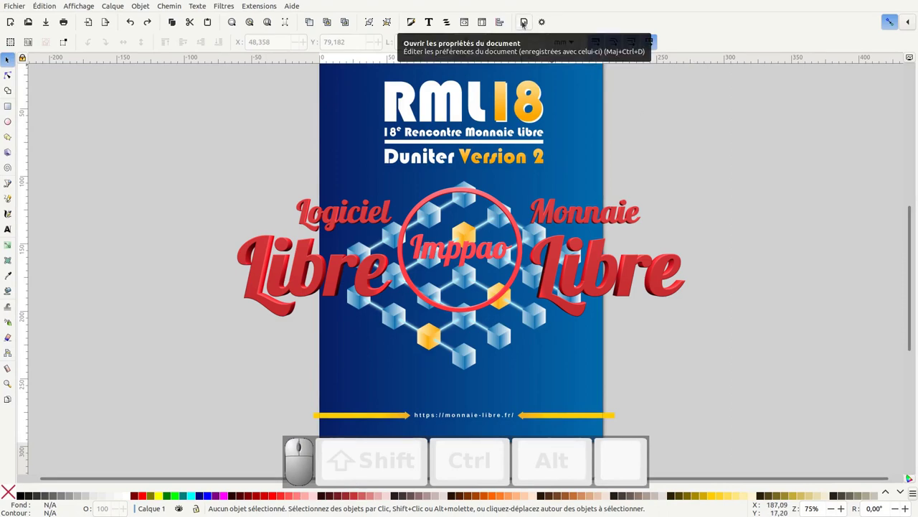
Review the grid types offered in Document Properties
{"action": "left_click", "coordinate": [526, 23]}
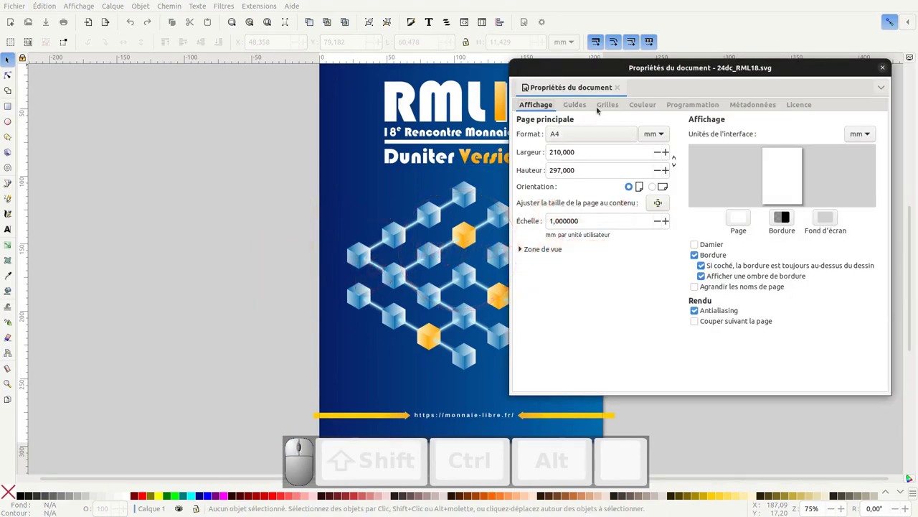
{"action": "left_click", "coordinate": [624, 105]}
{"action": "left_click", "coordinate": [715, 134]}
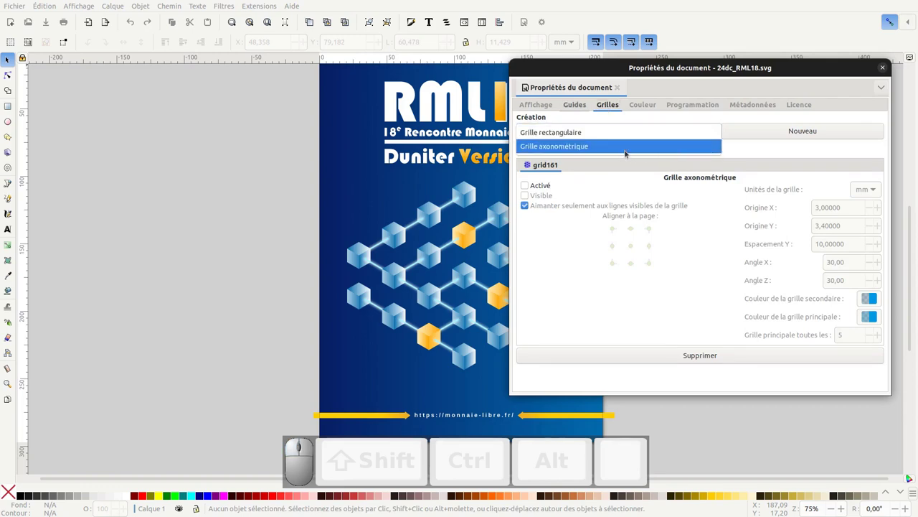
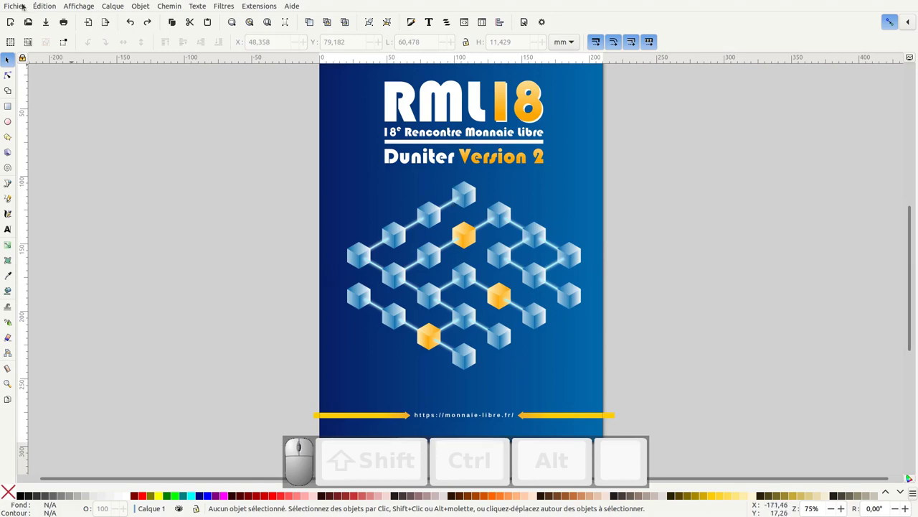
Start a new blank document and adjust its view settings
{"action": "left_click", "coordinate": [20, 6]}
{"action": "left_click", "coordinate": [21, 17]}
{"action": "left_click", "coordinate": [76, 37]}
{"action": "left_click", "coordinate": [122, 254]}
{"action": "left_click", "coordinate": [87, 63]}
{"action": "left_click", "coordinate": [86, 9]}
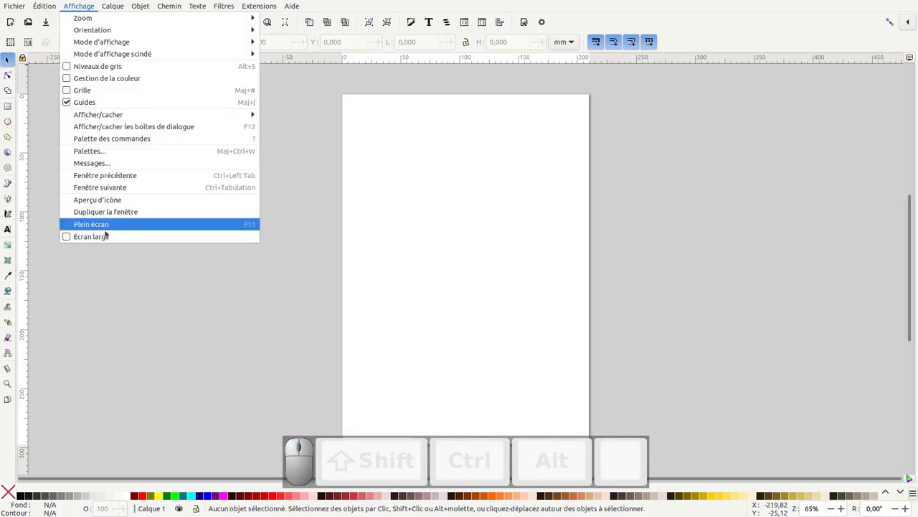
{"action": "left_click", "coordinate": [161, 286]}
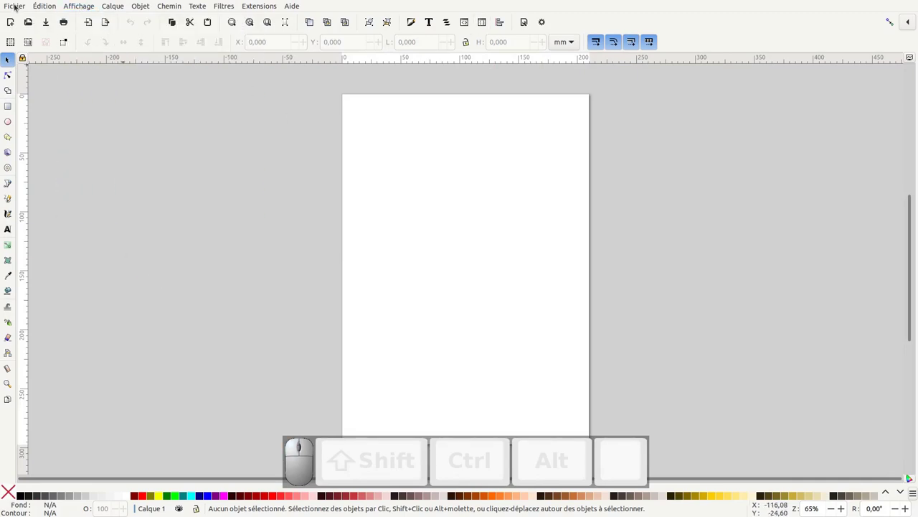
Import 24dc_RML_affiche.png onto the page as a reference image
{"action": "left_click", "coordinate": [17, 6]}
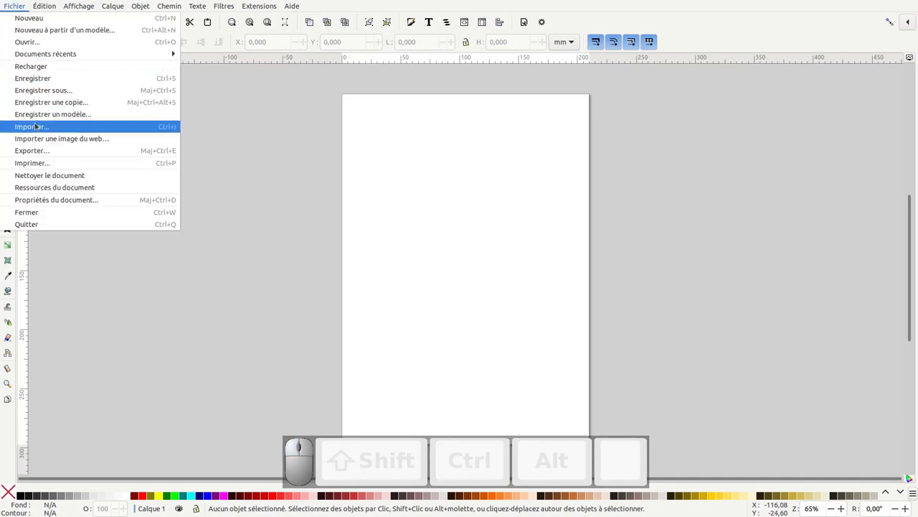
{"action": "left_click", "coordinate": [39, 125]}
{"action": "left_click", "coordinate": [340, 130]}
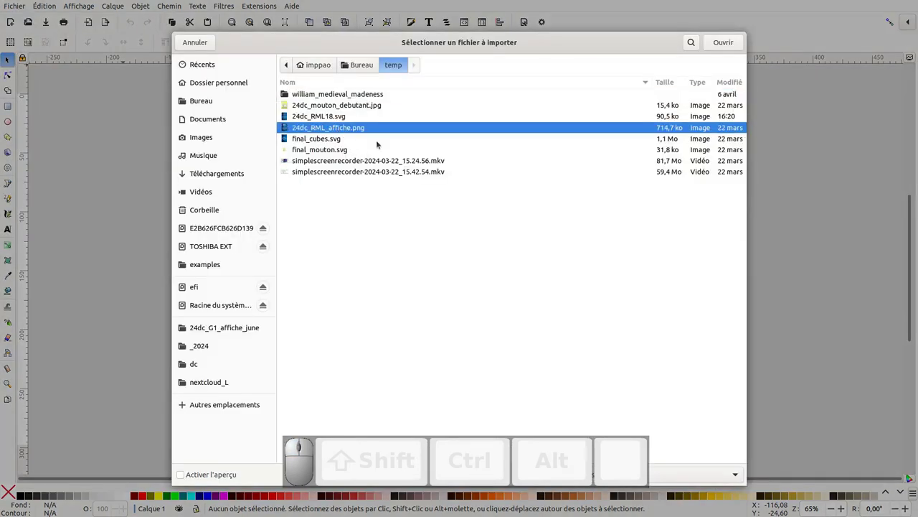
{"action": "left_click", "coordinate": [730, 43]}
{"action": "left_click", "coordinate": [559, 309]}
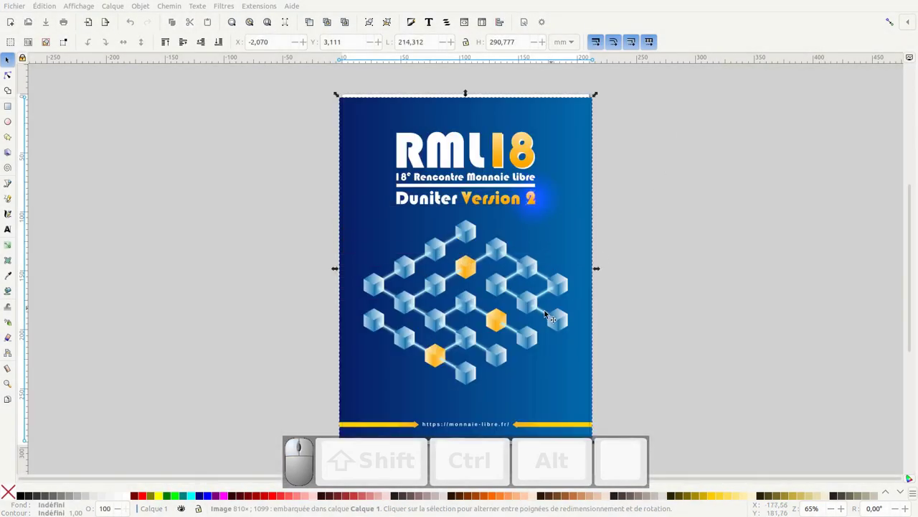
Create an axonometric grid in Document Properties and zoom onto the poster's cubes to align it
{"action": "left_click", "coordinate": [529, 25]}
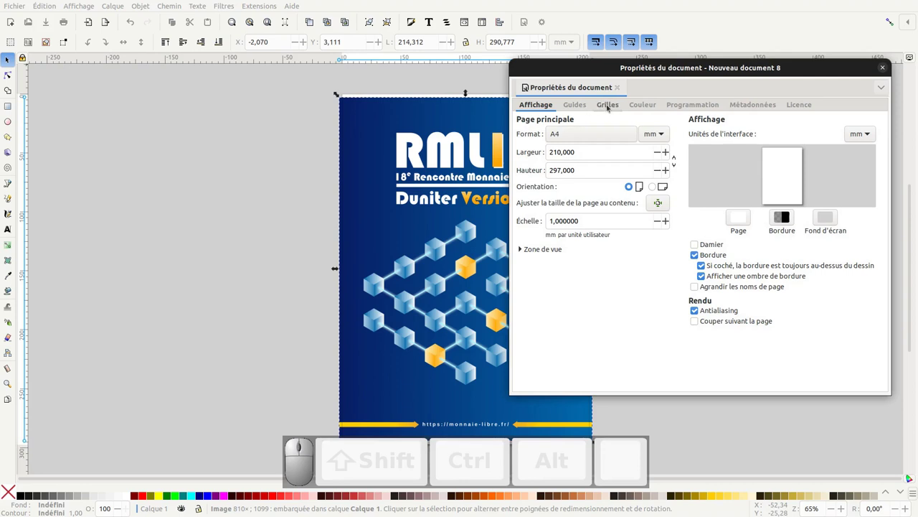
{"action": "left_click", "coordinate": [612, 106]}
{"action": "left_click_drag", "start_coordinate": [691, 132], "coordinate": [687, 193]}
{"action": "left_click", "coordinate": [815, 133]}
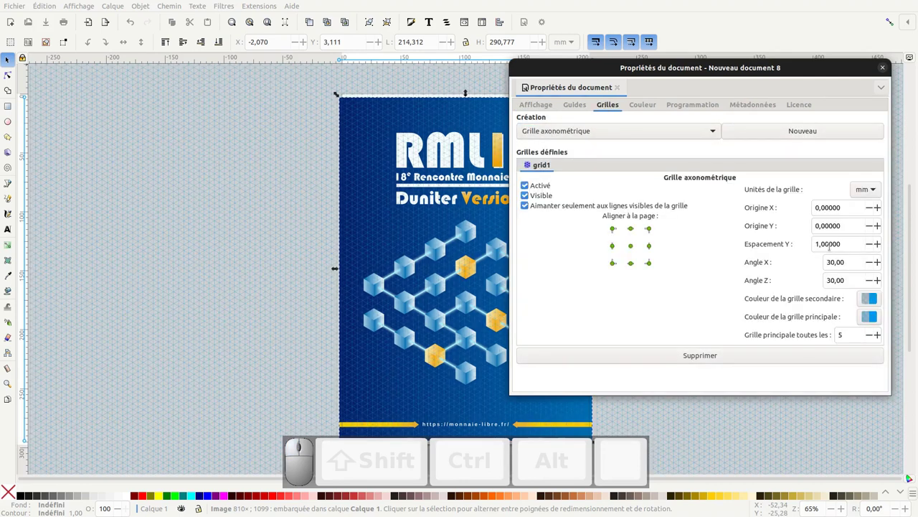
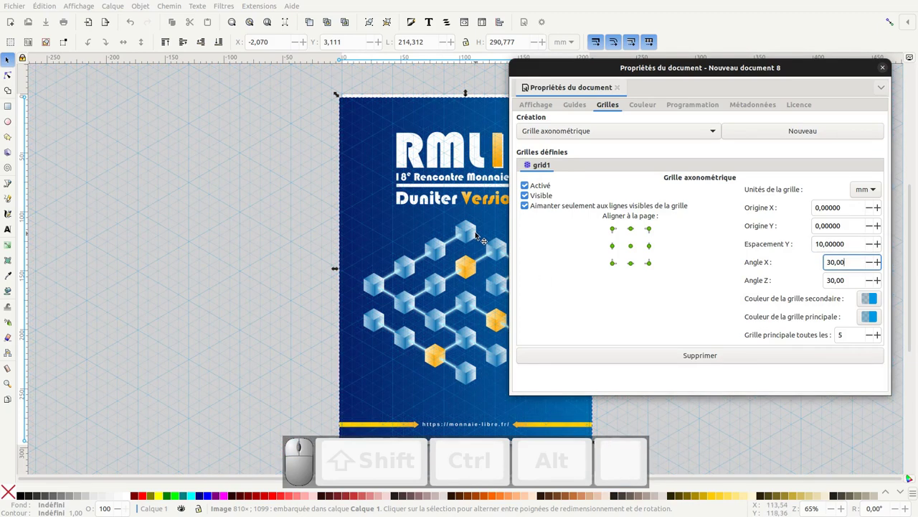
{"action": "left_click_drag", "start_coordinate": [478, 235], "coordinate": [766, 210]}
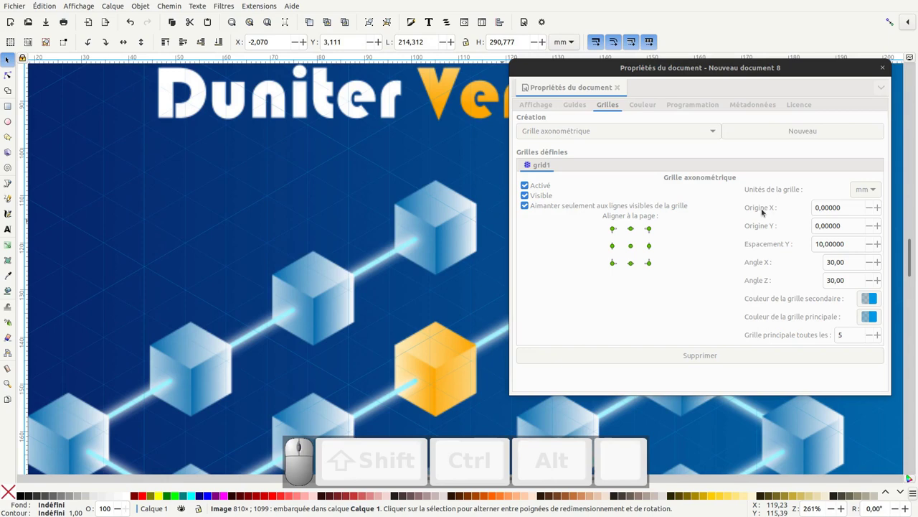
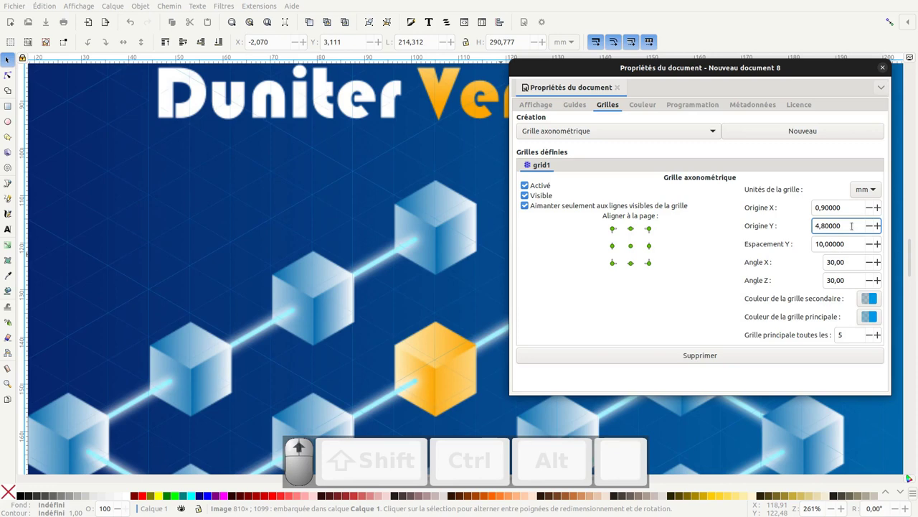
{"action": "scroll", "scroll_direction": "up", "scroll_amount": 3}
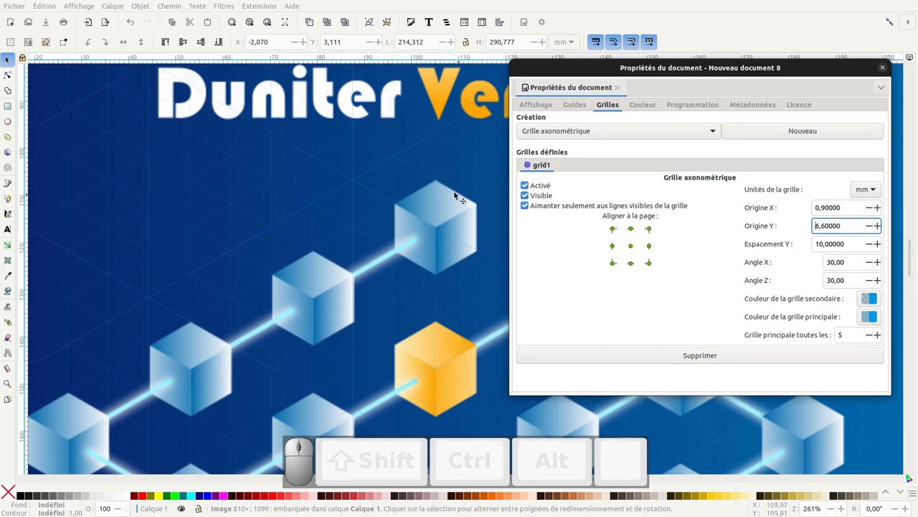
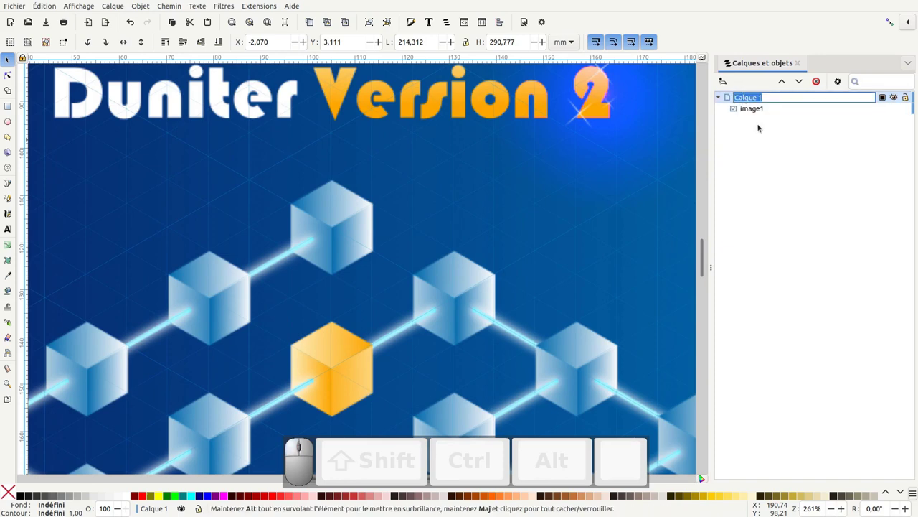
Lock the renamed modele layer, add the illus layer and pick the Bezier path tool
{"action": "key", "text": "Return"}
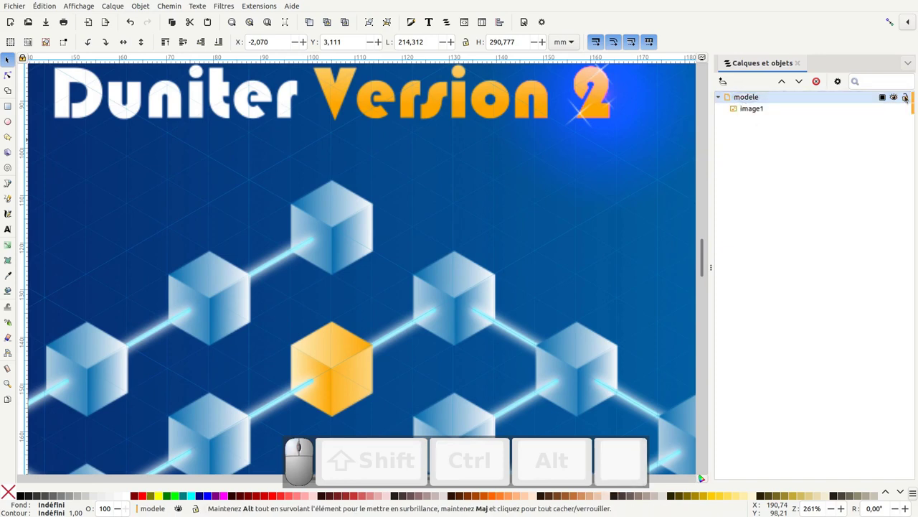
{"action": "left_click", "coordinate": [909, 97]}
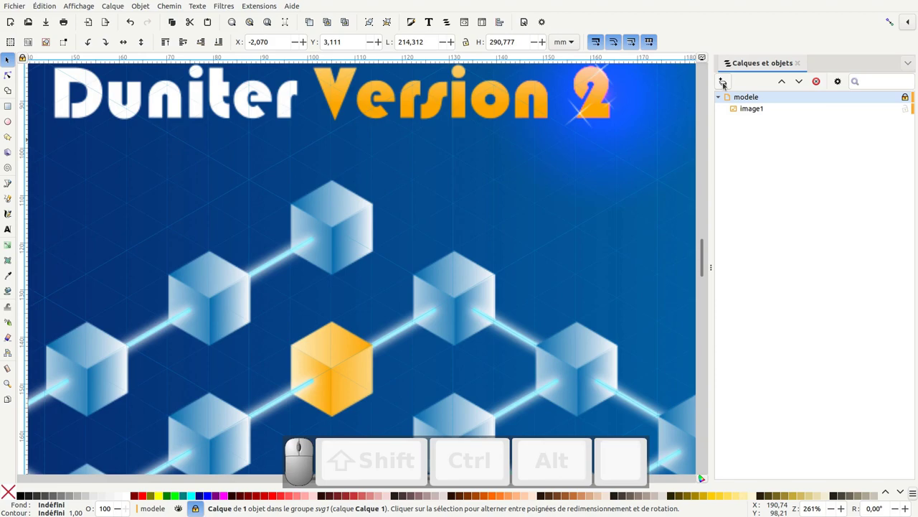
{"action": "left_click", "coordinate": [727, 84]}
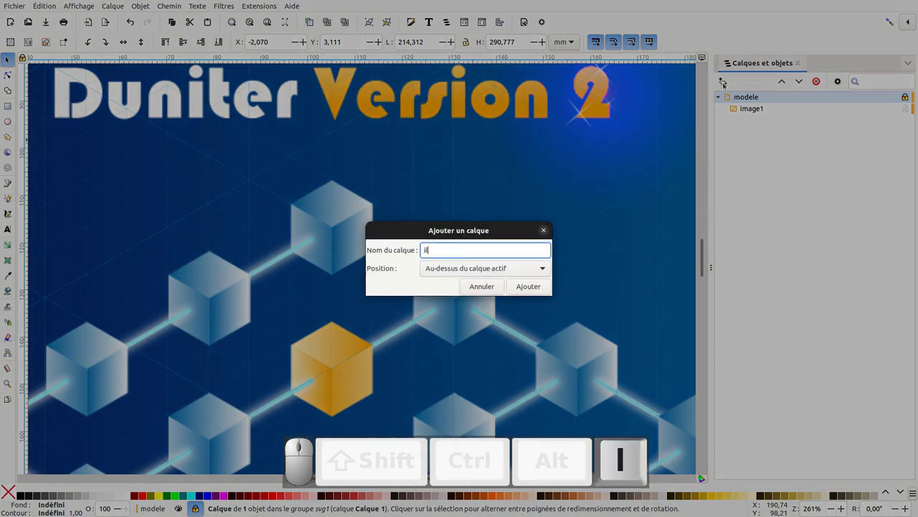
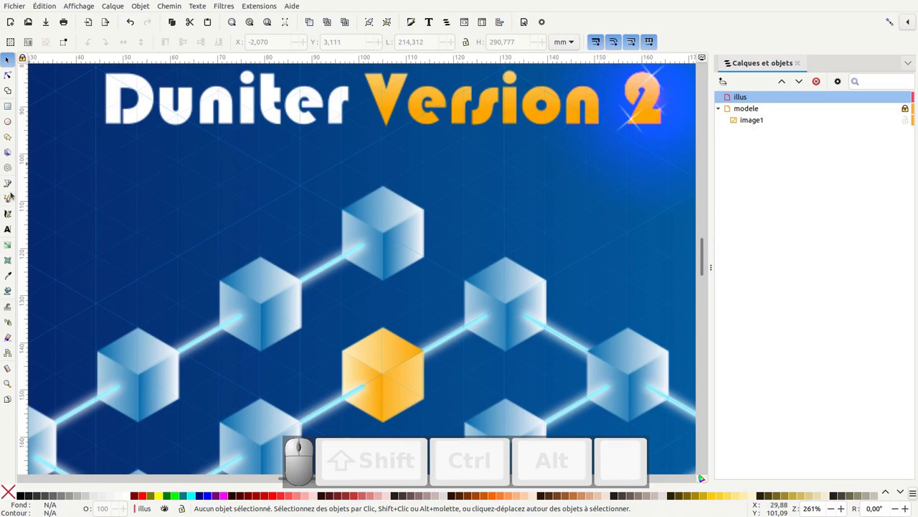
{"action": "left_click", "coordinate": [14, 185]}
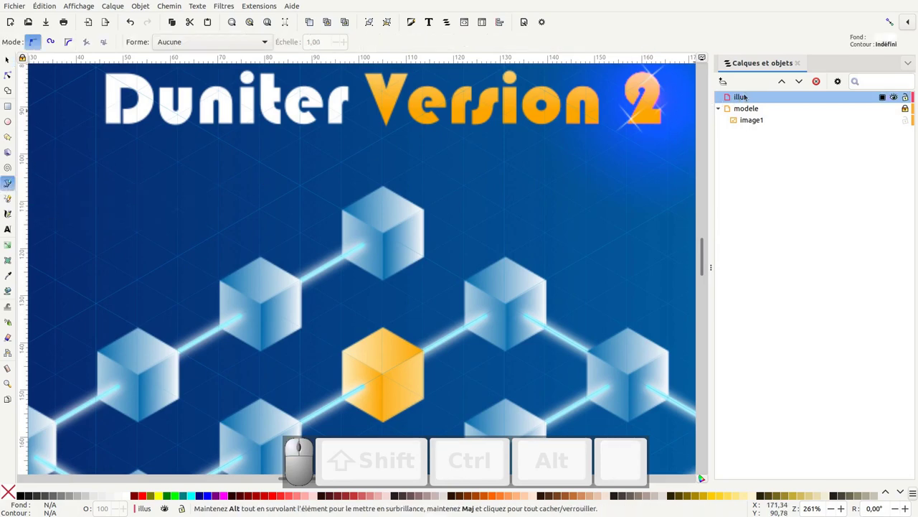
{"action": "left_click", "coordinate": [757, 110]}
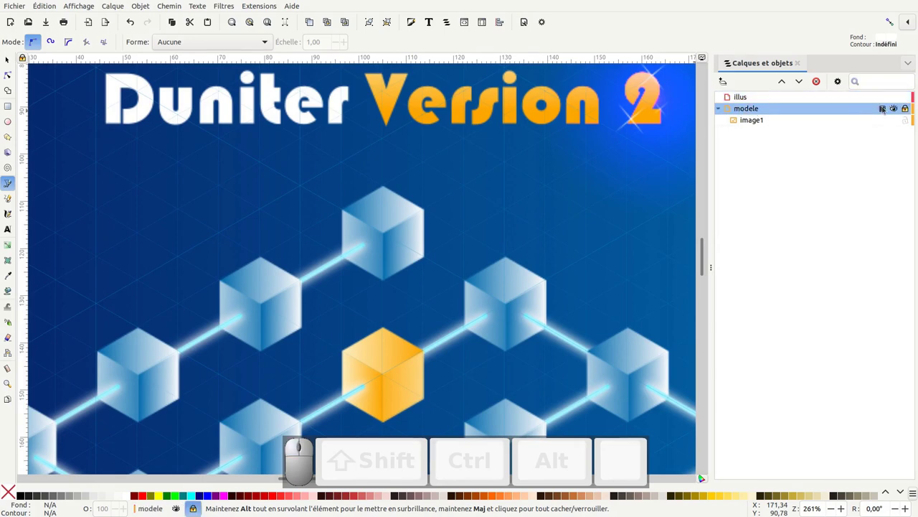
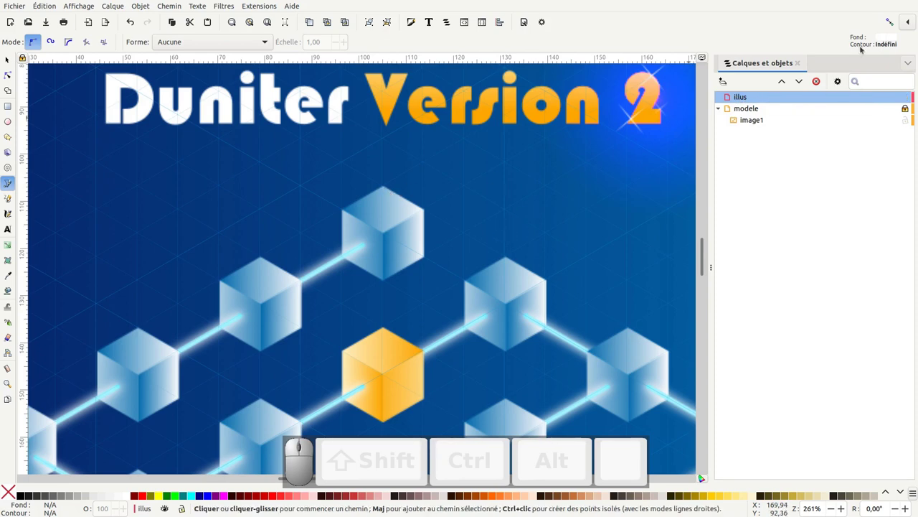
Enable grid-line snapping in the snapping preferences
{"action": "left_click", "coordinate": [894, 22]}
{"action": "left_click", "coordinate": [912, 20]}
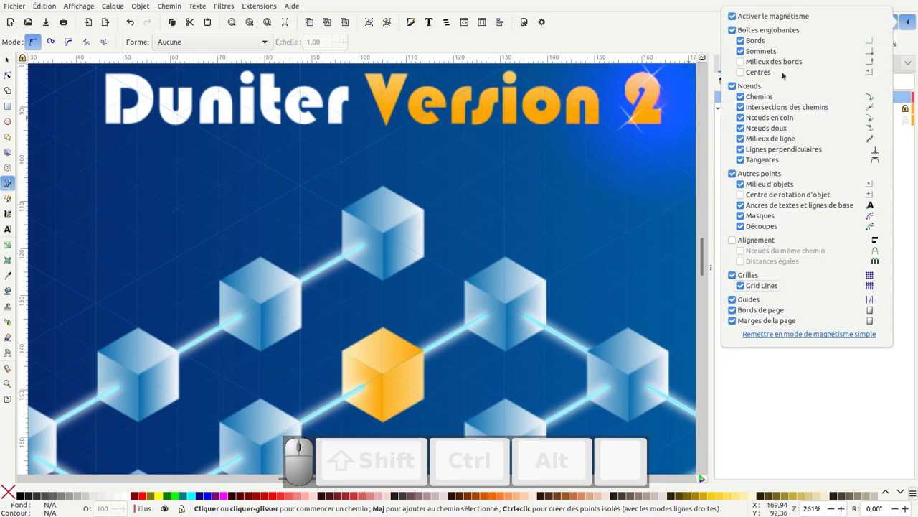
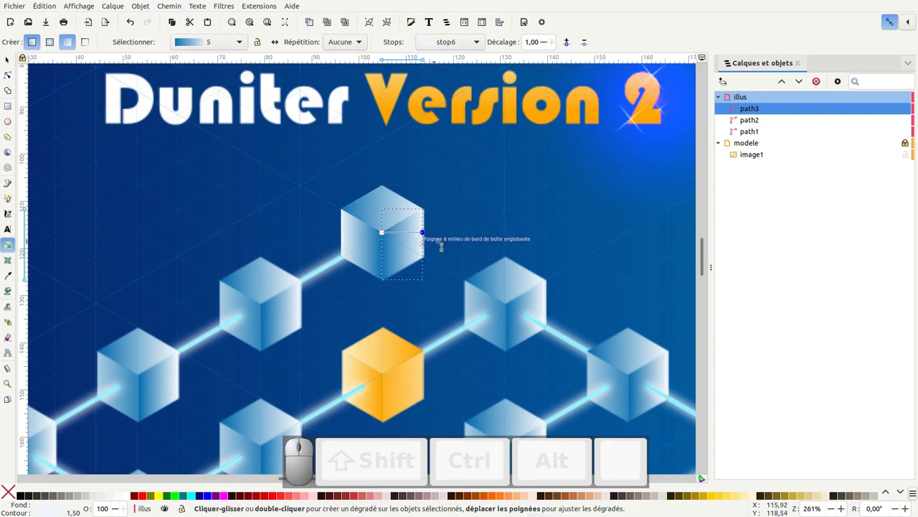
With the Pen tool active, enable snapping to object midpoints and rotation centres
{"action": "left_click", "coordinate": [72, 128]}
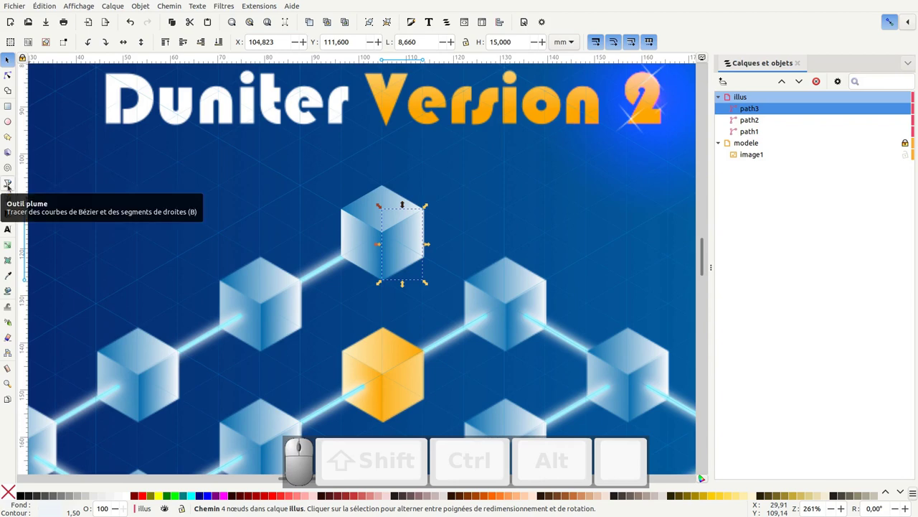
{"action": "left_click", "coordinate": [11, 183]}
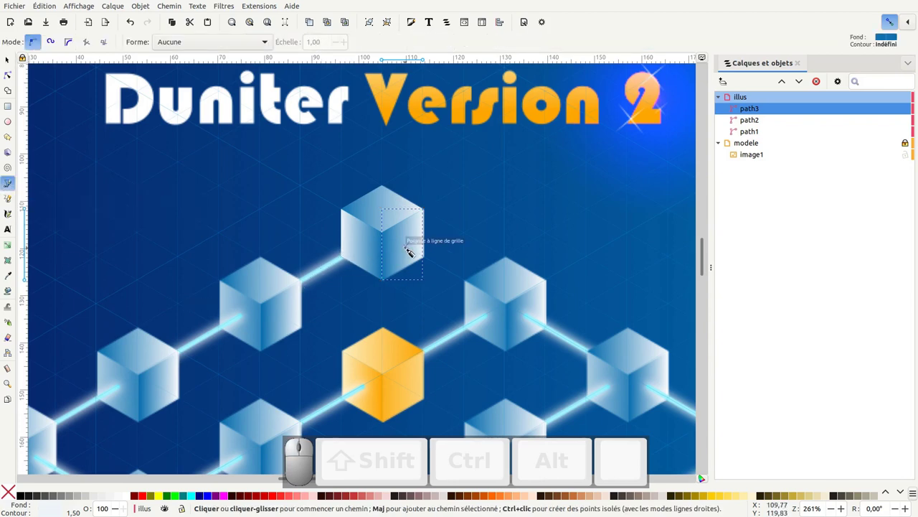
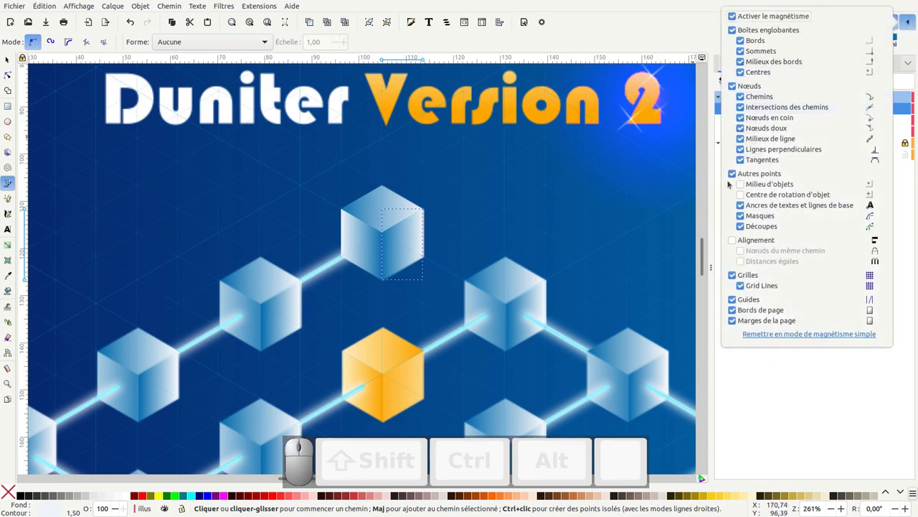
{"action": "left_click_drag", "start_coordinate": [744, 185], "coordinate": [872, 67]}
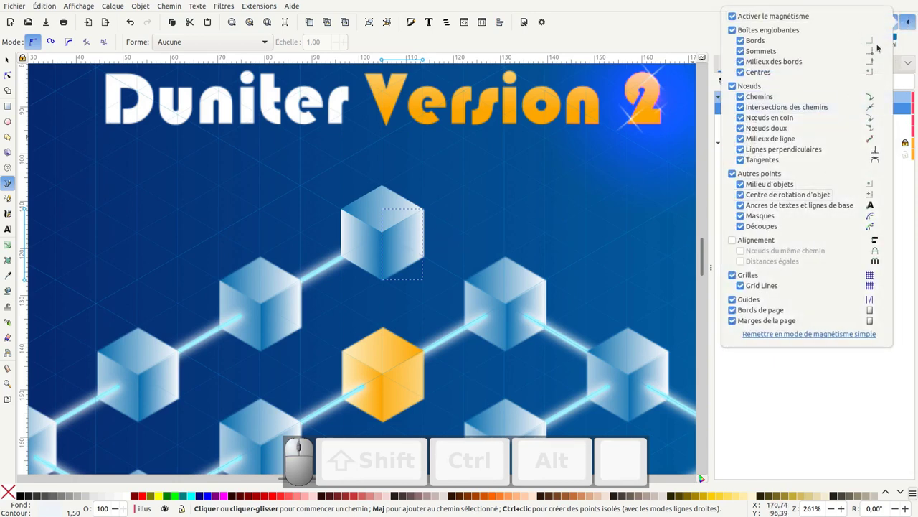
{"action": "left_click", "coordinate": [911, 23]}
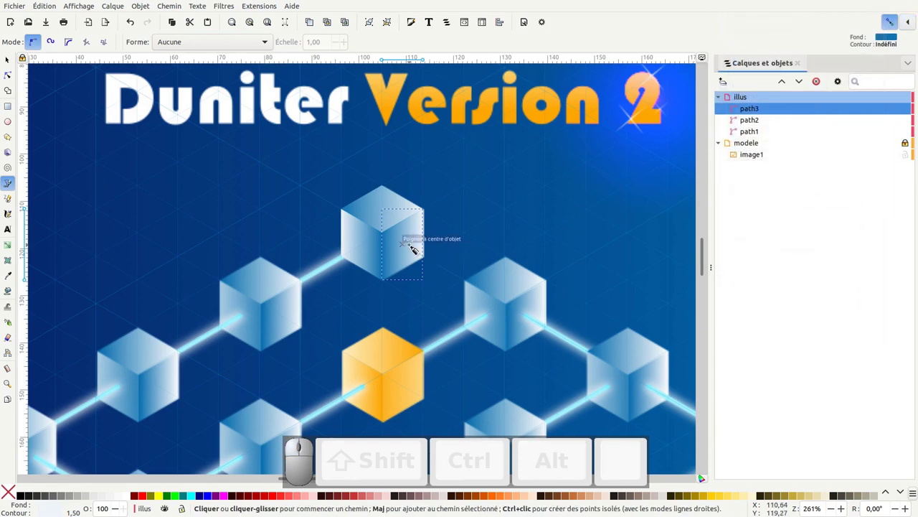
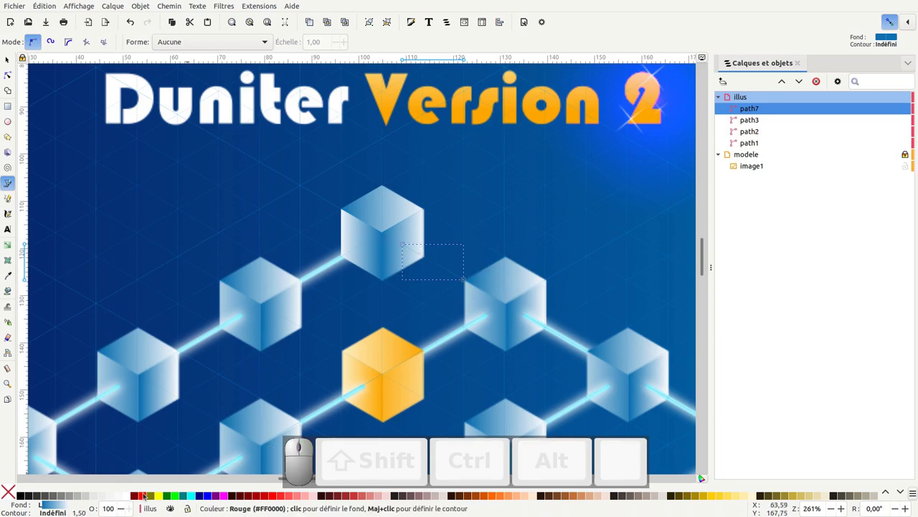
Zoom in on the new connecting path before styling its stroke
{"action": "scroll", "scroll_direction": "up", "scroll_amount": 3}
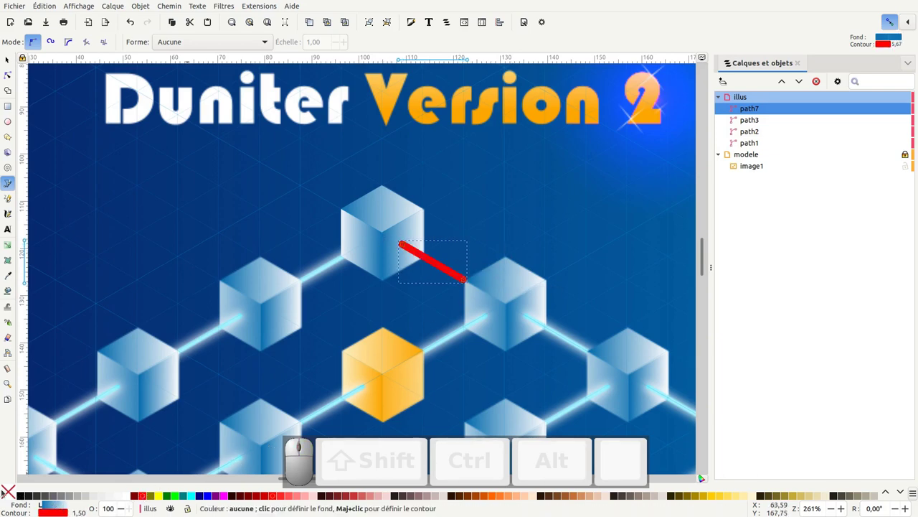
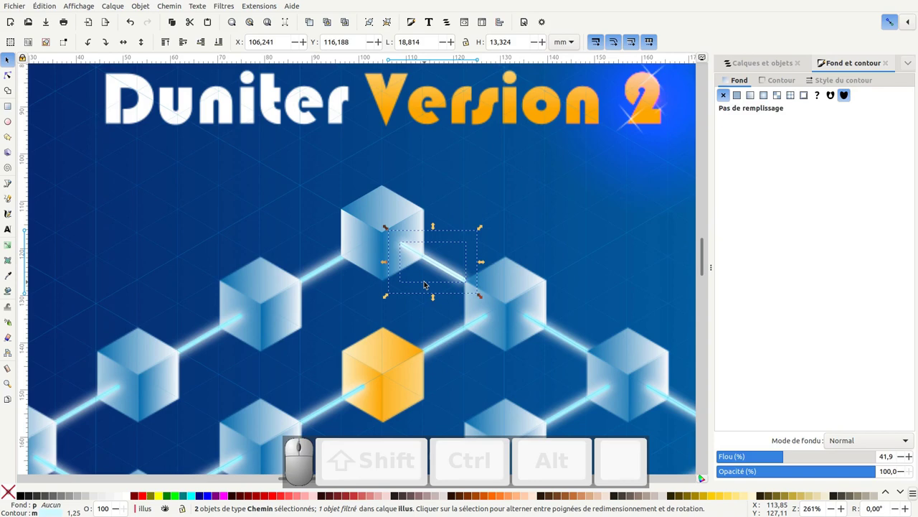
Group the tube lines and place a horizontally mirrored copy between the left and top cubes
{"action": "key", "text": "ctrl+g"}
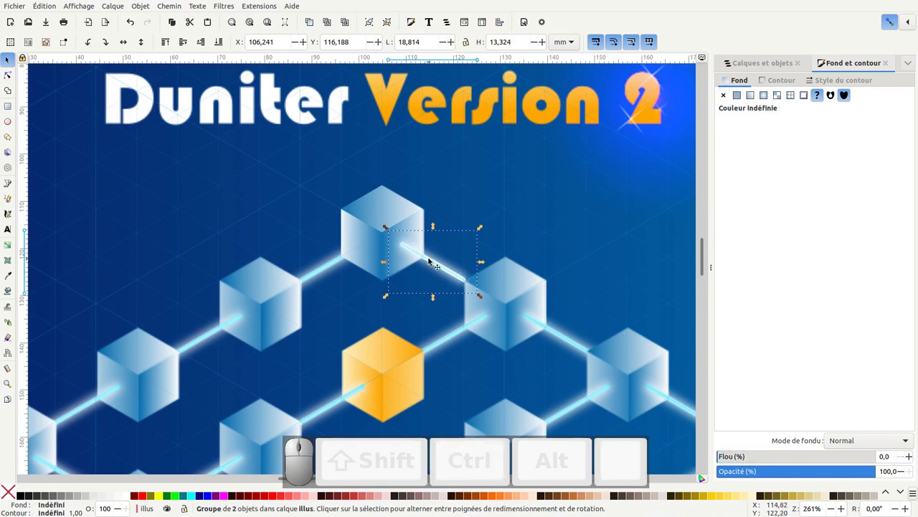
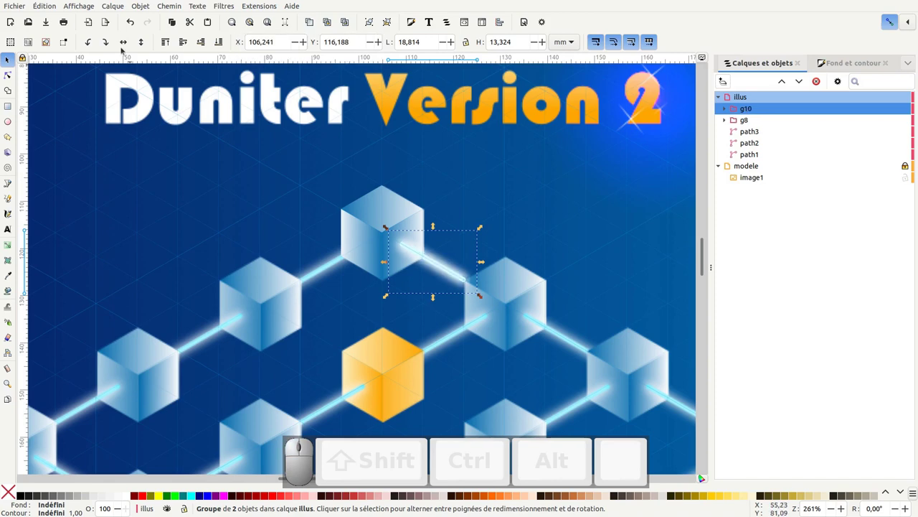
{"action": "left_click", "coordinate": [127, 45]}
{"action": "left_click_drag", "start_coordinate": [468, 246], "coordinate": [368, 243]}
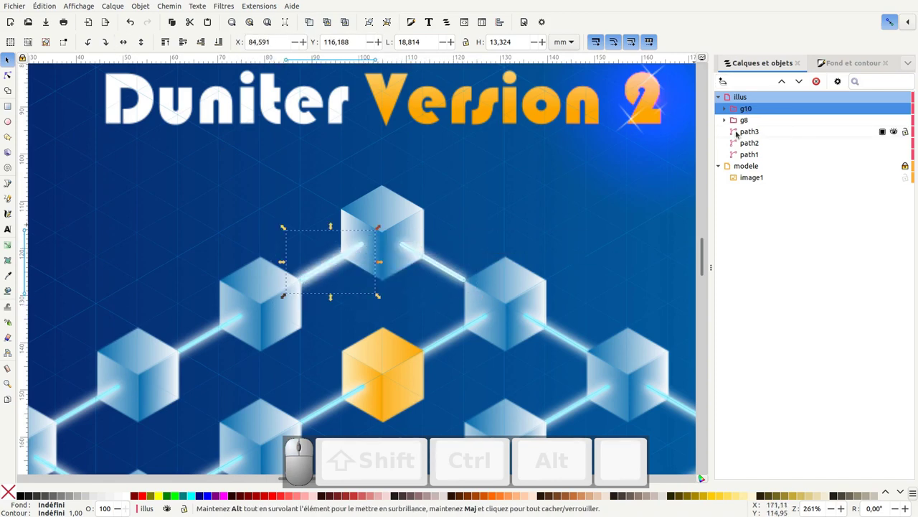
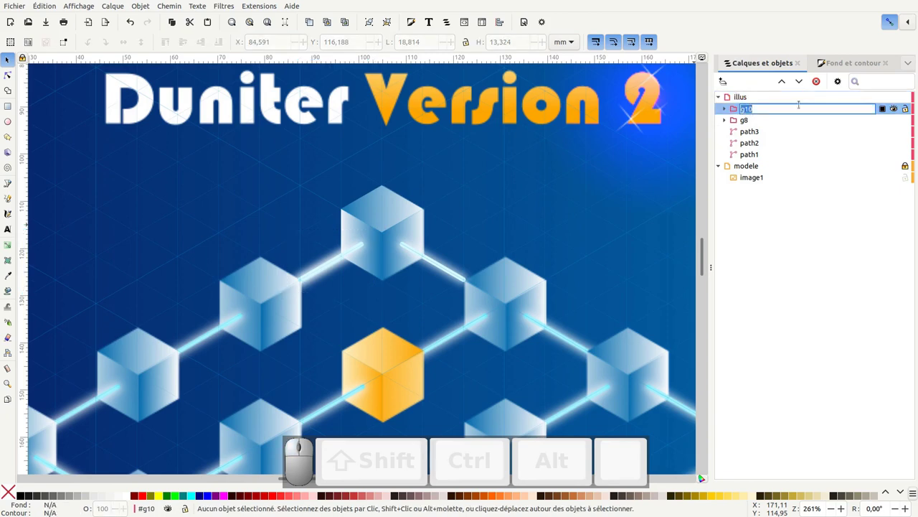
Name both tube groups tube_lumineux in Layers and Objects
{"action": "key", "text": "space"}
{"action": "left_click", "coordinate": [753, 120]}
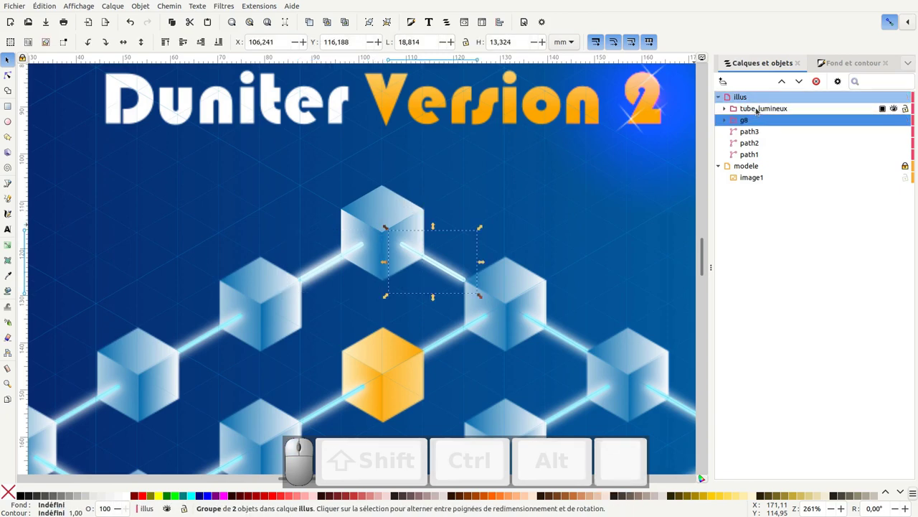
{"action": "left_click", "coordinate": [760, 109]}
{"action": "key", "text": "ctrl+c"}
{"action": "left_click", "coordinate": [746, 122]}
Select the cube's three face paths to group them as cube
{"action": "key", "text": "ctrl+v"}
{"action": "left_click", "coordinate": [752, 130]}
{"action": "left_click", "coordinate": [754, 144]}
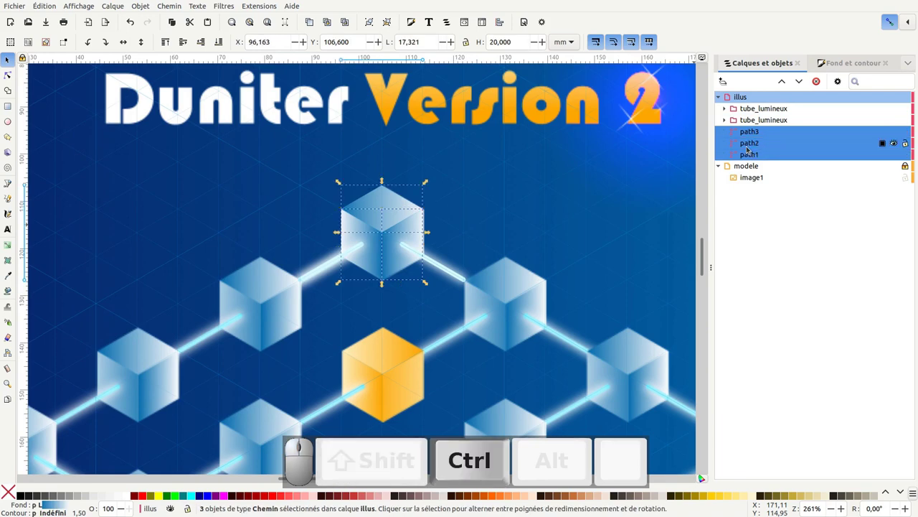
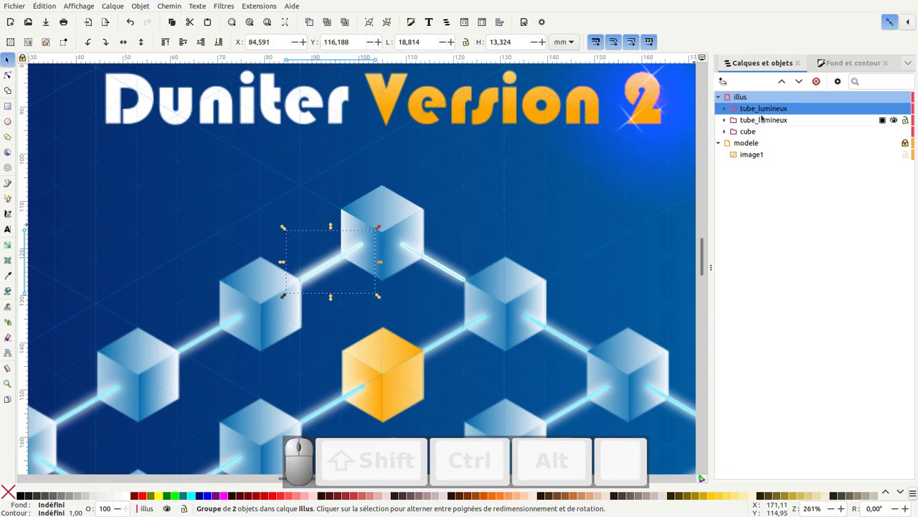
Group the cube with both tubes and rename the result cube+tube
{"action": "left_click", "coordinate": [764, 119]}
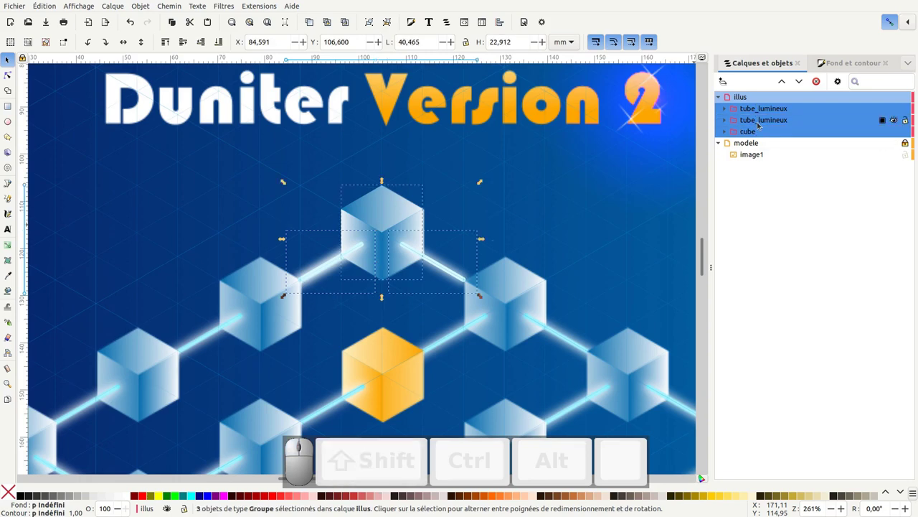
{"action": "key", "text": "ctrl+g"}
{"action": "left_click", "coordinate": [757, 129]}
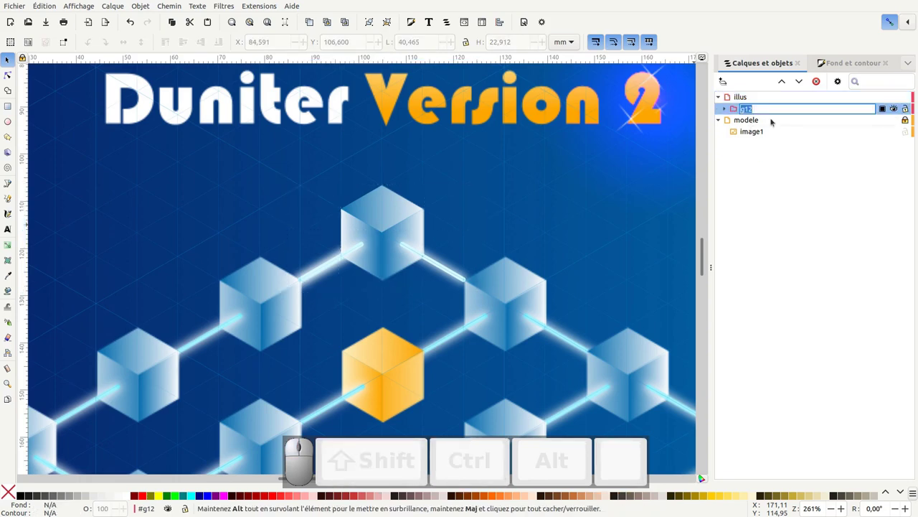
{"action": "key", "text": "KP_Add"}
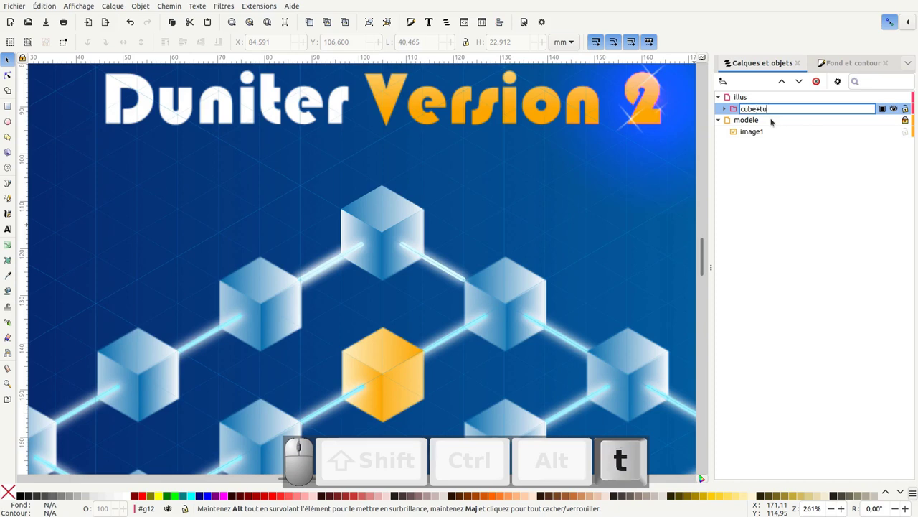
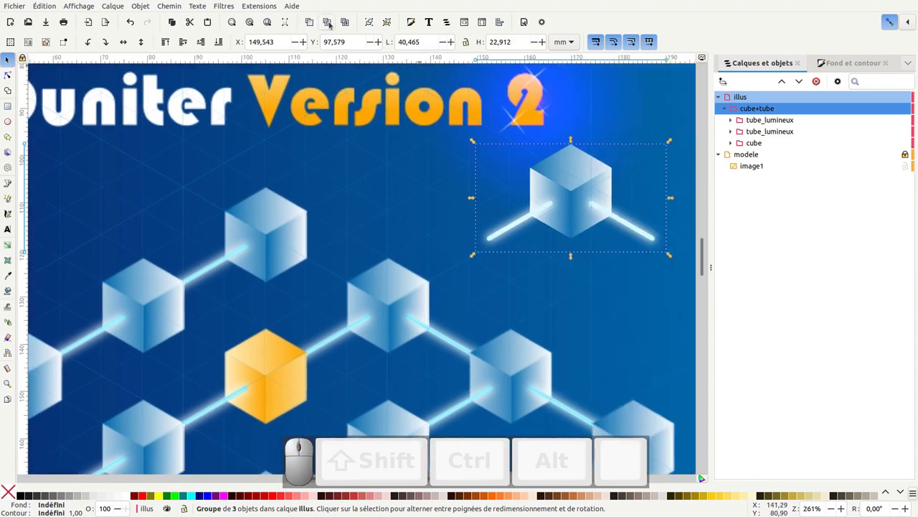
Create a clone of cube+tube and name it clone_cube+tube
{"action": "left_click", "coordinate": [334, 24]}
{"action": "left_click", "coordinate": [751, 109]}
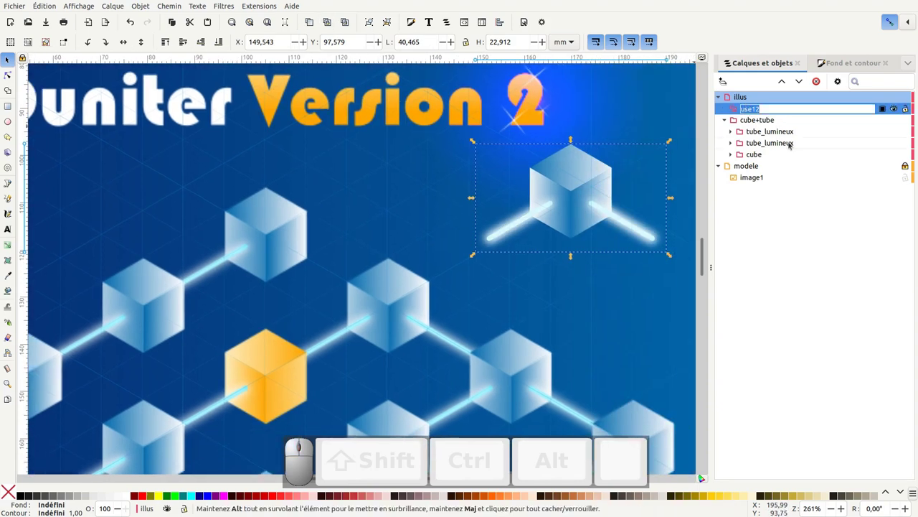
{"action": "key", "text": "c"}
{"action": "key", "text": "l"}
{"action": "key", "text": "KP_Add"}
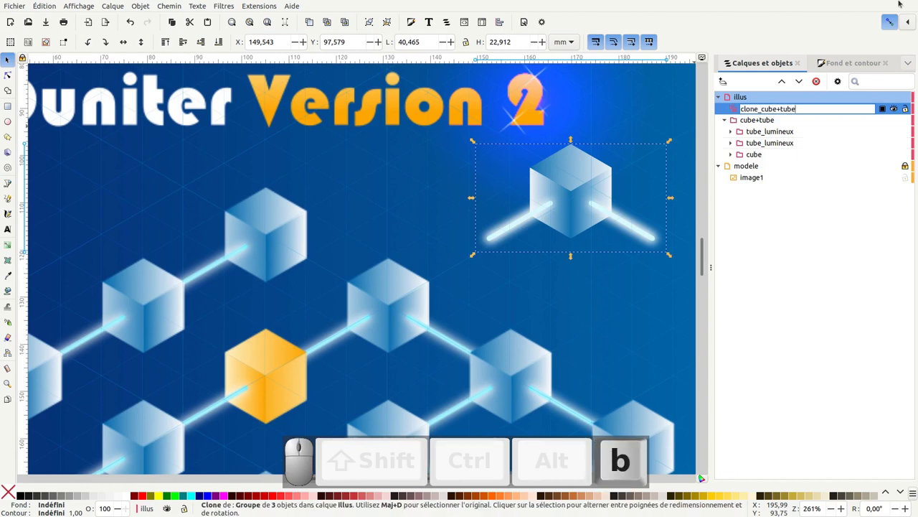
{"action": "key", "text": "Return"}
Duplicate the clone repeatedly and snap the copies into a diamond network of linked cubes
{"action": "left_click_drag", "start_coordinate": [586, 174], "coordinate": [347, 226]}
{"action": "middle_click", "coordinate": [345, 237]}
{"action": "key", "text": "KP_Subtract"}
{"action": "middle_click", "coordinate": [466, 211]}
{"action": "key", "text": "ctrl+d"}
{"action": "left_click_drag", "start_coordinate": [438, 174], "coordinate": [382, 218]}
{"action": "left_click_drag", "start_coordinate": [367, 203], "coordinate": [345, 229]}
{"action": "key", "text": "space"}
{"action": "middle_click", "coordinate": [345, 229]}
{"action": "left_click", "coordinate": [402, 163]}
{"action": "key", "text": "space"}
{"action": "left_click_drag", "start_coordinate": [306, 222], "coordinate": [299, 231]}
{"action": "key", "text": "space"}
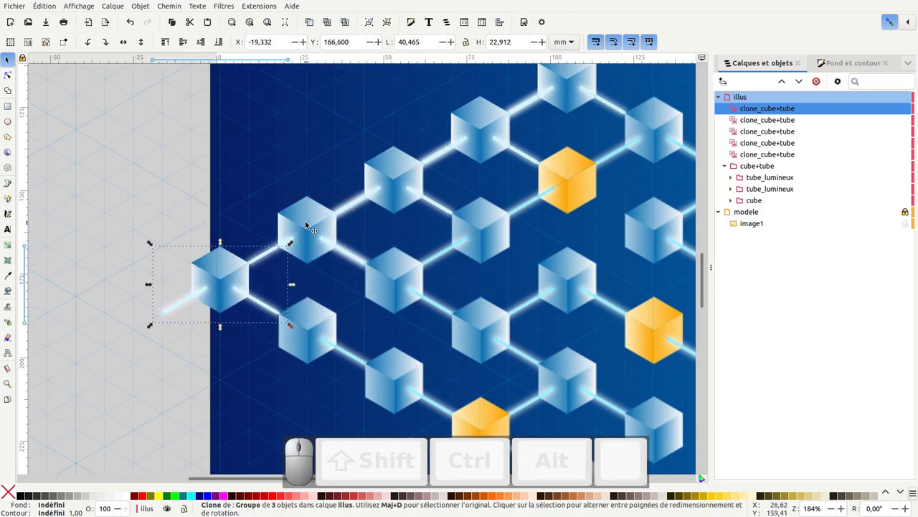
{"action": "left_click", "coordinate": [309, 225]}
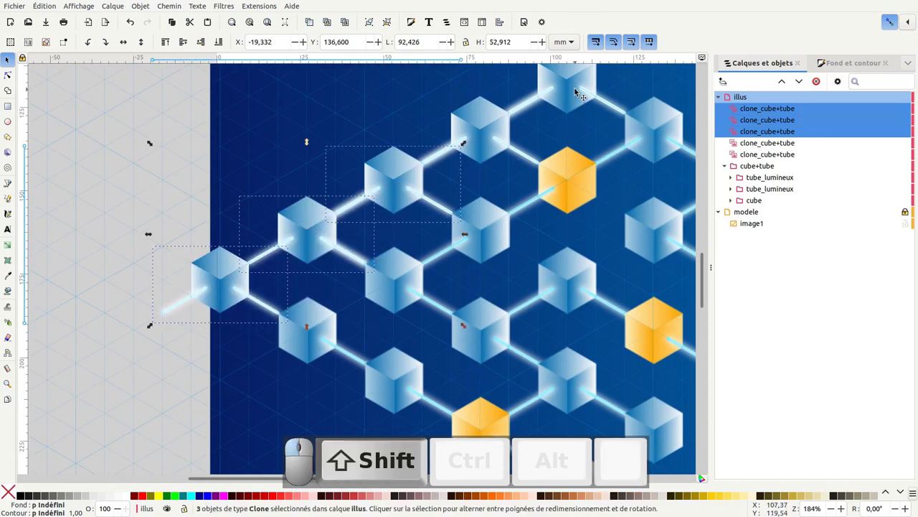
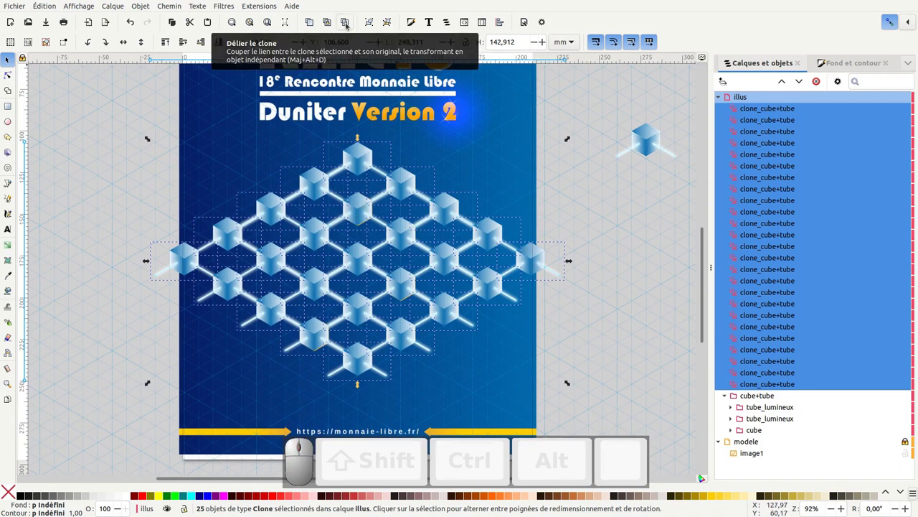
Unlink the clones into independent groups and group the whole cube network
{"action": "left_click", "coordinate": [349, 25]}
{"action": "left_click_drag", "start_coordinate": [347, 23], "coordinate": [347, 23]}
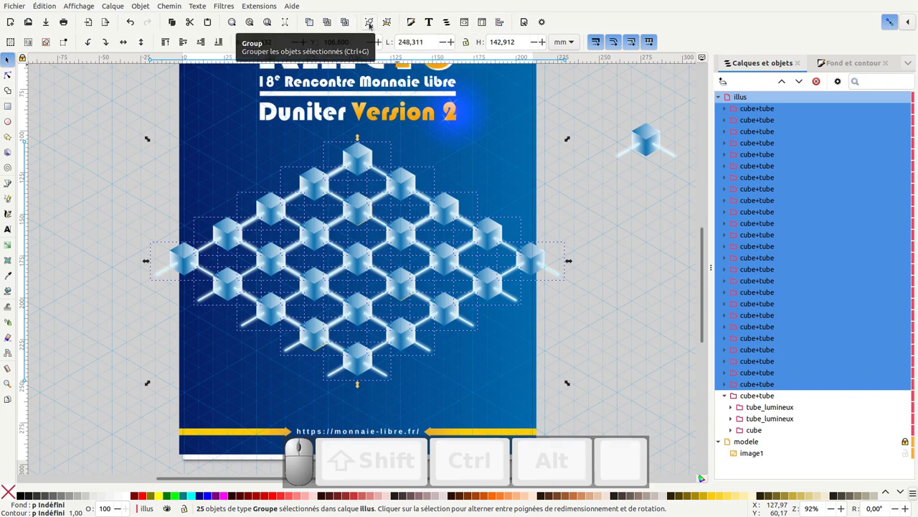
{"action": "left_click", "coordinate": [391, 23]}
Select the stray tube stubs around the network's edges and delete them
{"action": "left_click_drag", "start_coordinate": [189, 325], "coordinate": [163, 267]}
{"action": "left_click_drag", "start_coordinate": [166, 270], "coordinate": [192, 298]}
{"action": "left_click", "coordinate": [246, 333]}
{"action": "left_click_drag", "start_coordinate": [250, 329], "coordinate": [290, 351]}
{"action": "left_click_drag", "start_coordinate": [290, 351], "coordinate": [340, 380]}
{"action": "left_click_drag", "start_coordinate": [339, 379], "coordinate": [388, 374]}
{"action": "left_click", "coordinate": [386, 375]}
{"action": "left_click_drag", "start_coordinate": [429, 350], "coordinate": [459, 328]}
{"action": "left_click", "coordinate": [465, 328]}
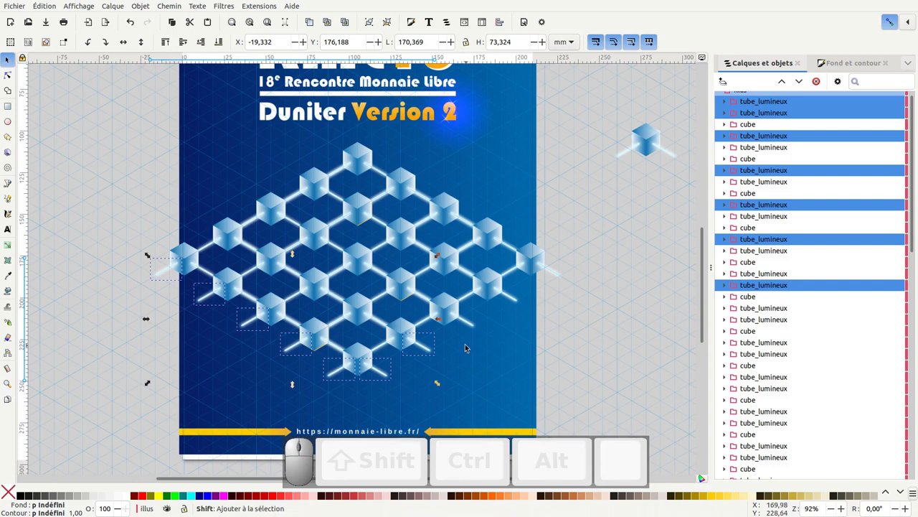
{"action": "left_click_drag", "start_coordinate": [461, 346], "coordinate": [528, 187]}
{"action": "left_click_drag", "start_coordinate": [407, 159], "coordinate": [342, 208]}
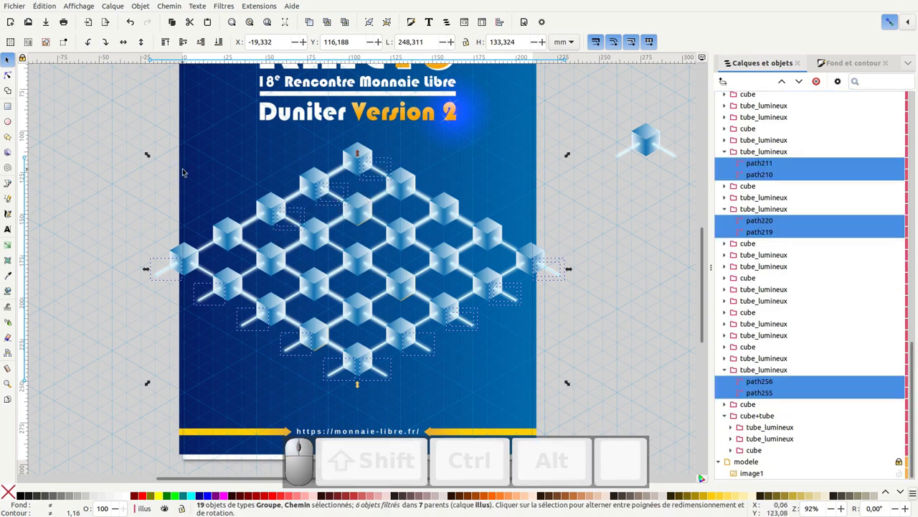
{"action": "key", "text": "Delete"}
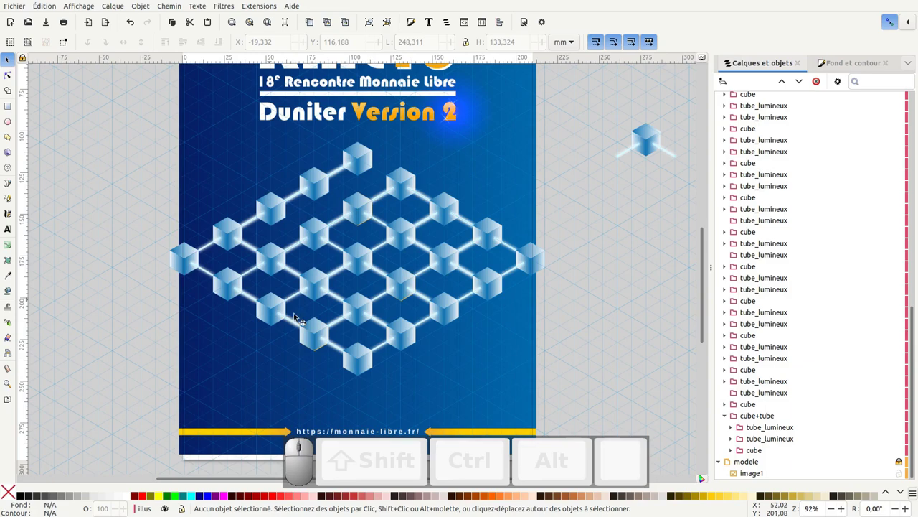
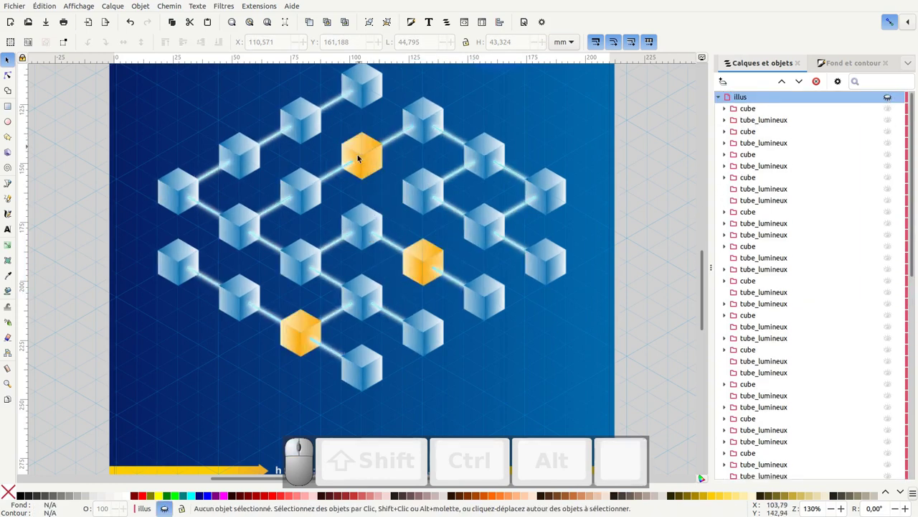
Thin the cube network by removing outer cubes and several inner tubes
{"action": "left_click", "coordinate": [891, 97]}
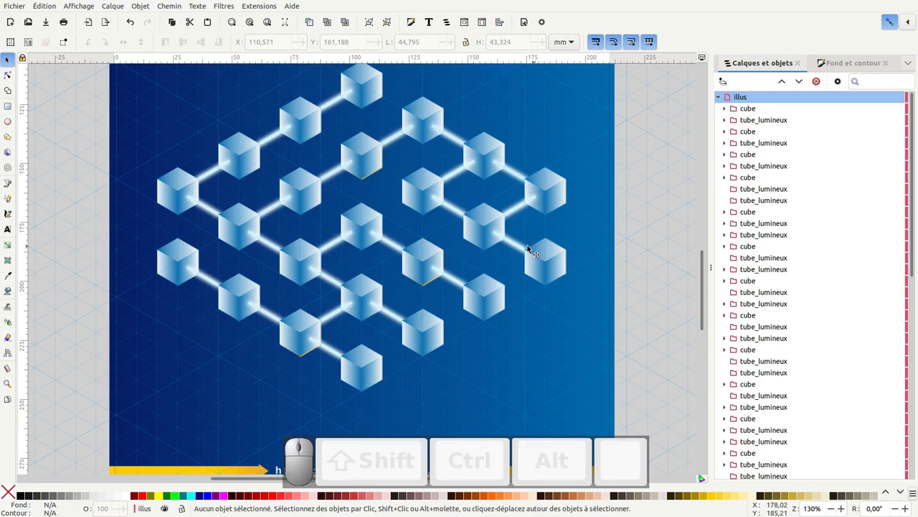
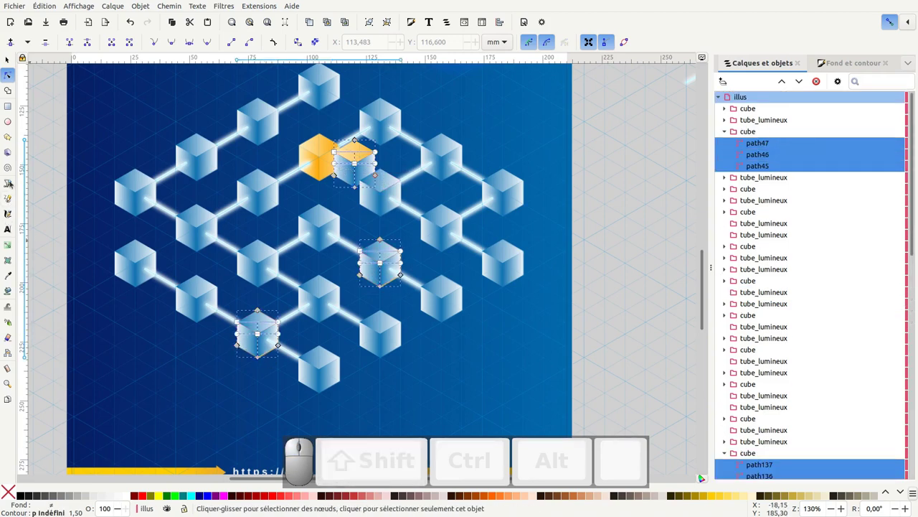
Place the orange cube copy over a blue cube, then zoom out to the whole poster page
{"action": "left_click", "coordinate": [11, 246]}
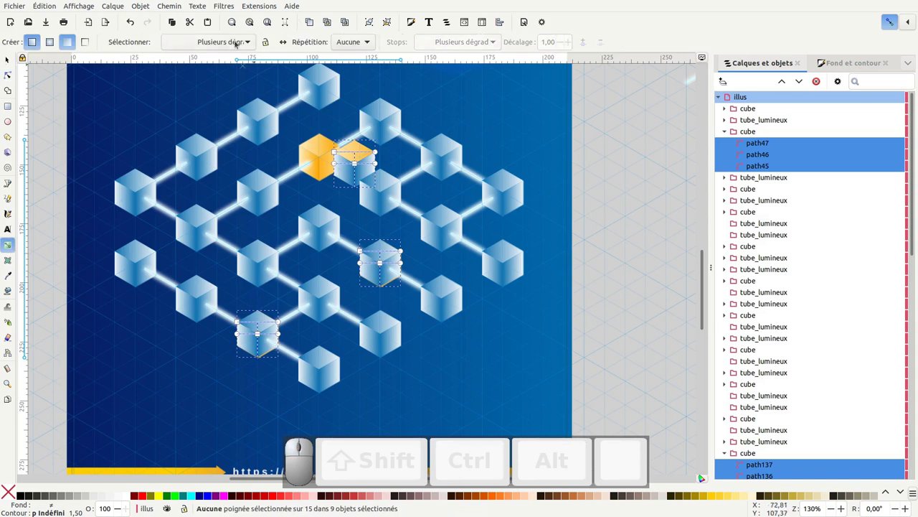
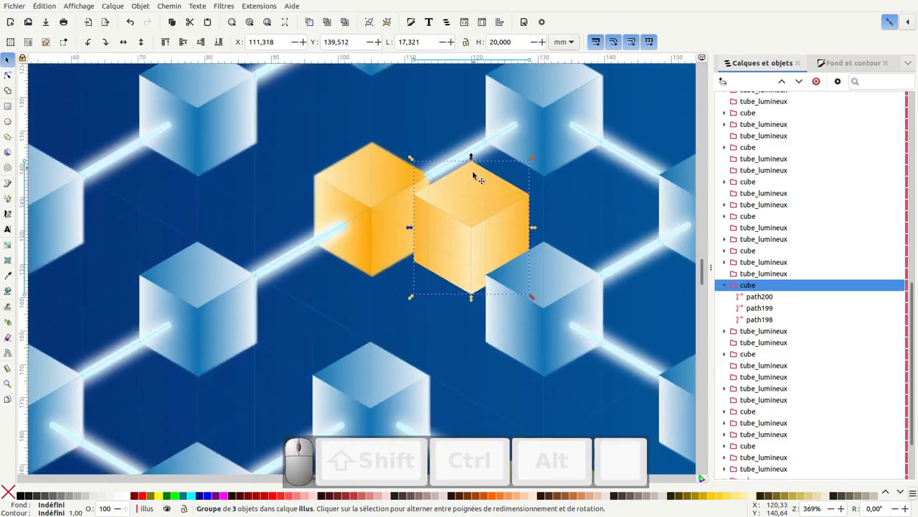
{"action": "left_click_drag", "start_coordinate": [479, 169], "coordinate": [386, 149]}
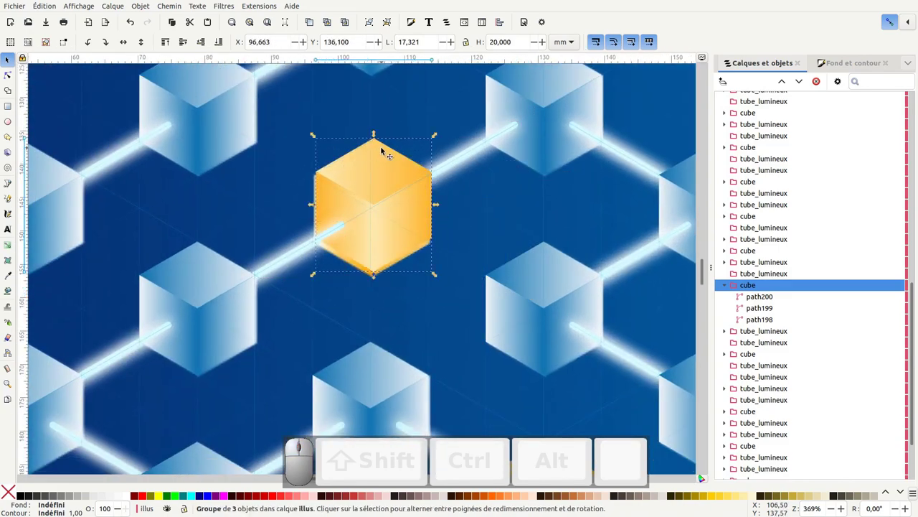
{"action": "left_click", "coordinate": [384, 152]}
{"action": "scroll", "scroll_direction": "down", "scroll_amount": 3}
{"action": "key", "text": "KP_Subtract"}
{"action": "key", "text": "KP_Subtract"}
{"action": "key", "text": "KP_Subtract"}
{"action": "key", "text": "KP_Subtract"}
{"action": "scroll", "scroll_direction": "down", "scroll_amount": 3}
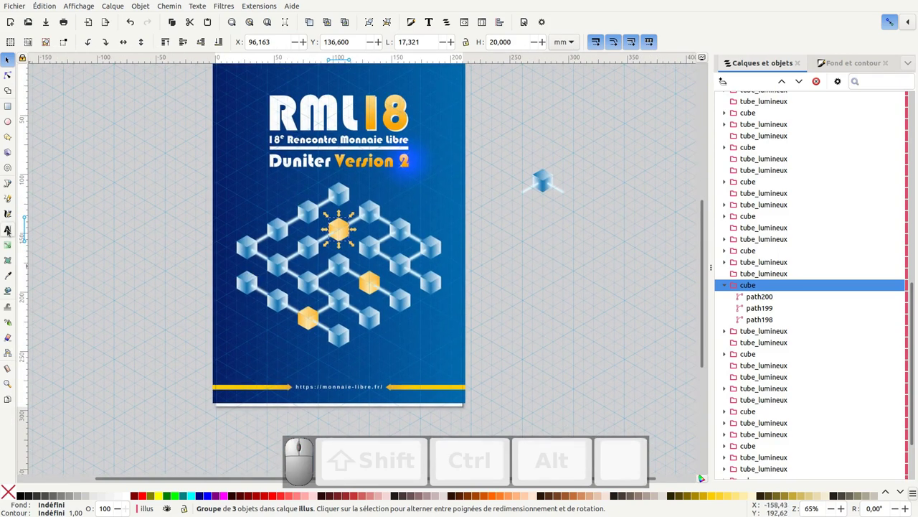
Switch to the Text tool to start the orange RML18 title in Bauhaus 93
{"action": "left_click", "coordinate": [11, 230]}
{"action": "scroll", "scroll_direction": "up", "scroll_amount": 3}
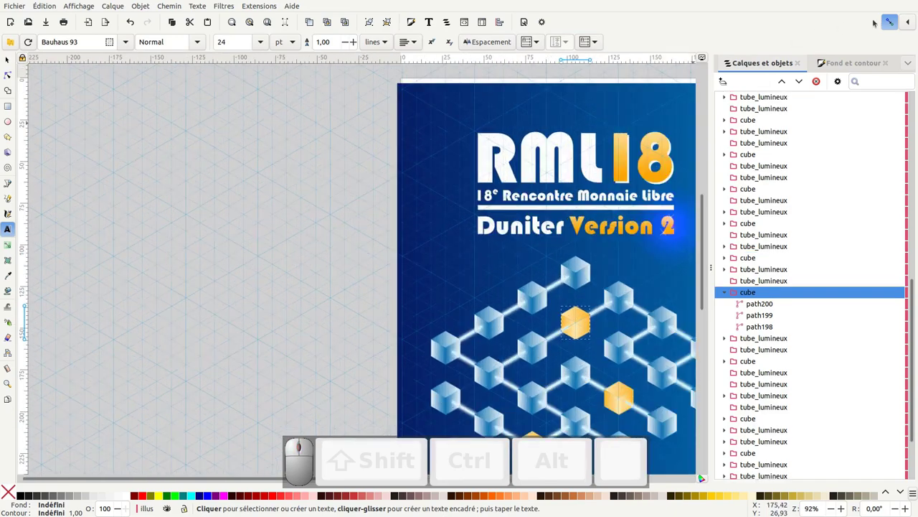
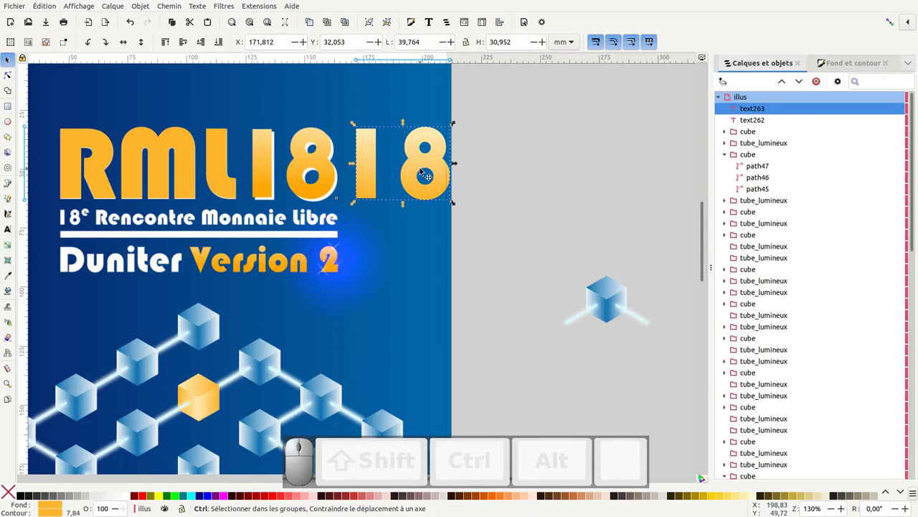
Duplicate the orange 18 and fill the copy white
{"action": "key", "text": "ctrl+d"}
{"action": "left_click", "coordinate": [442, 166]}
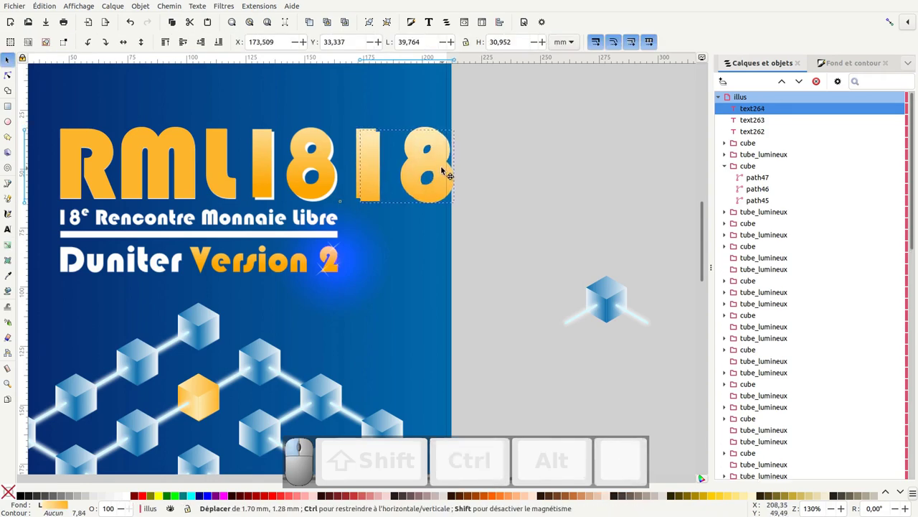
{"action": "left_click", "coordinate": [129, 497]}
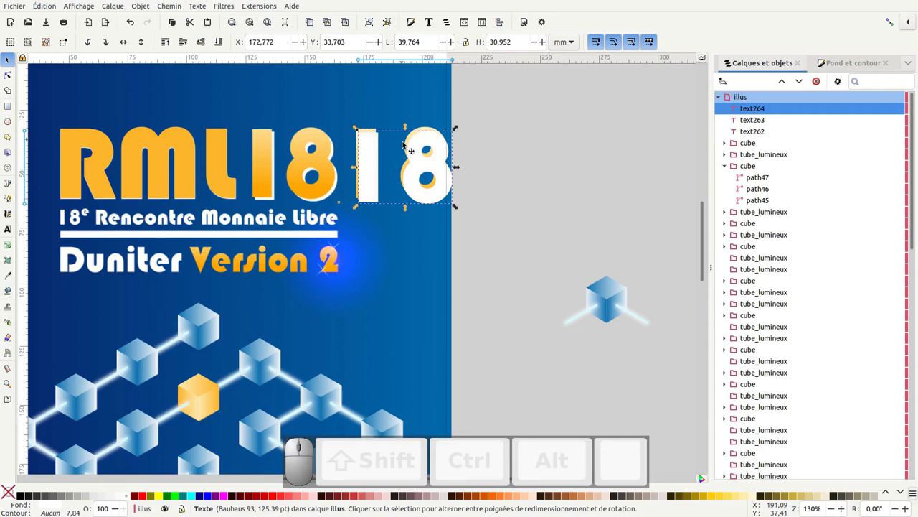
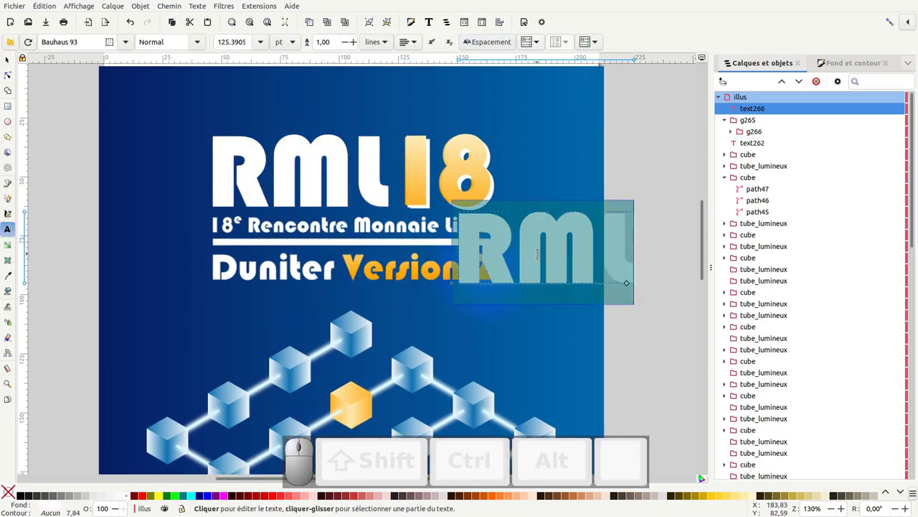
Retype the white copy to begin the '18e Rencontre Monnaie libre' subtitle
{"action": "key", "text": "KP_1"}
{"action": "key", "text": "KP_8"}
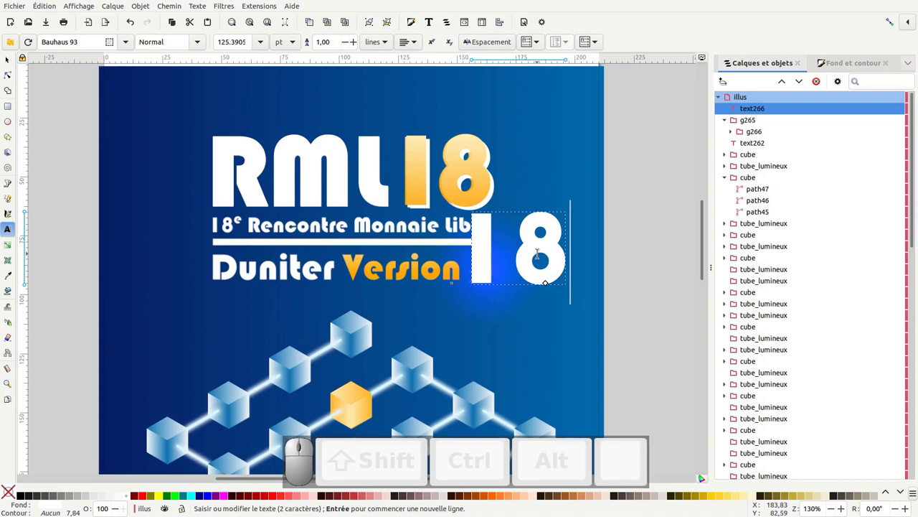
{"action": "key", "text": "e"}
{"action": "key", "text": "space"}
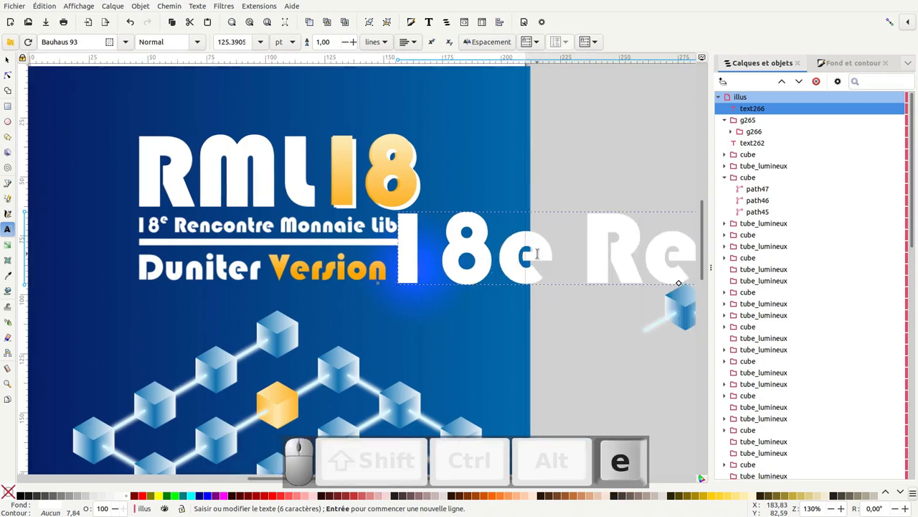
{"action": "key", "text": "BackSpace"}
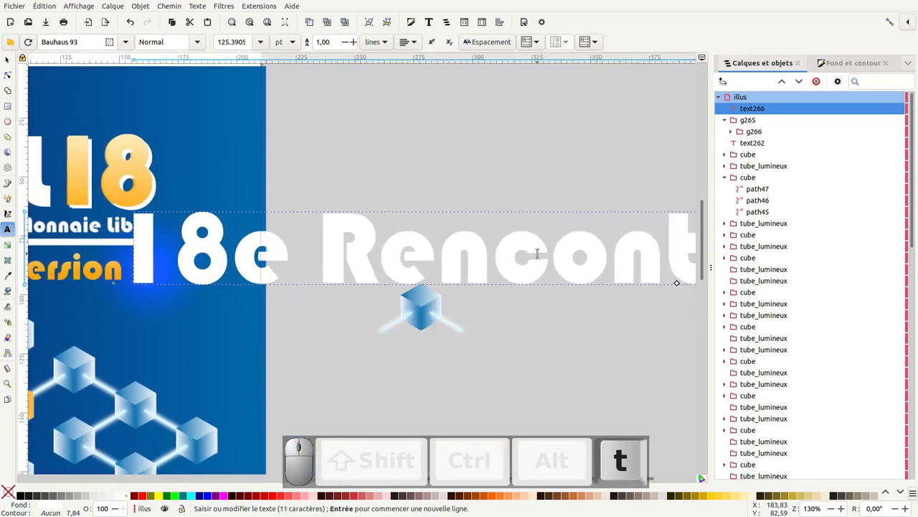
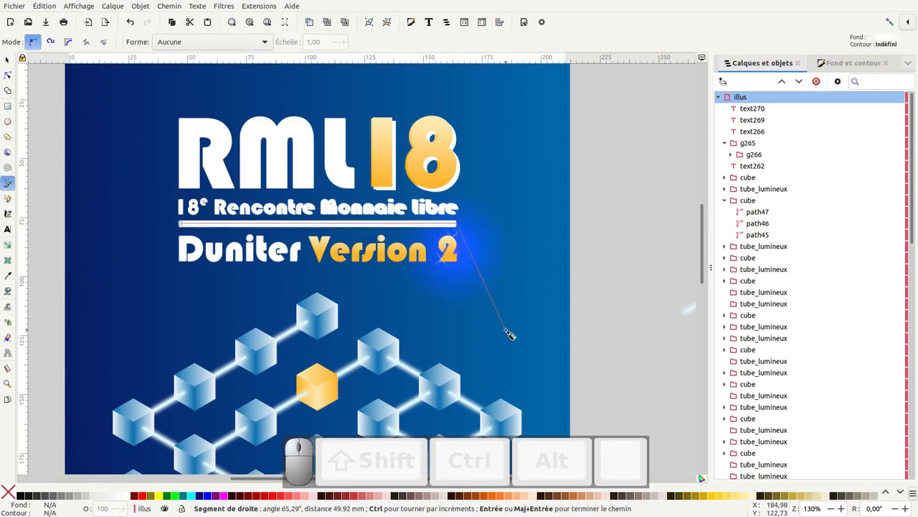
Finish the straight white underline bar beneath the subtitle
{"action": "key", "text": "Return"}
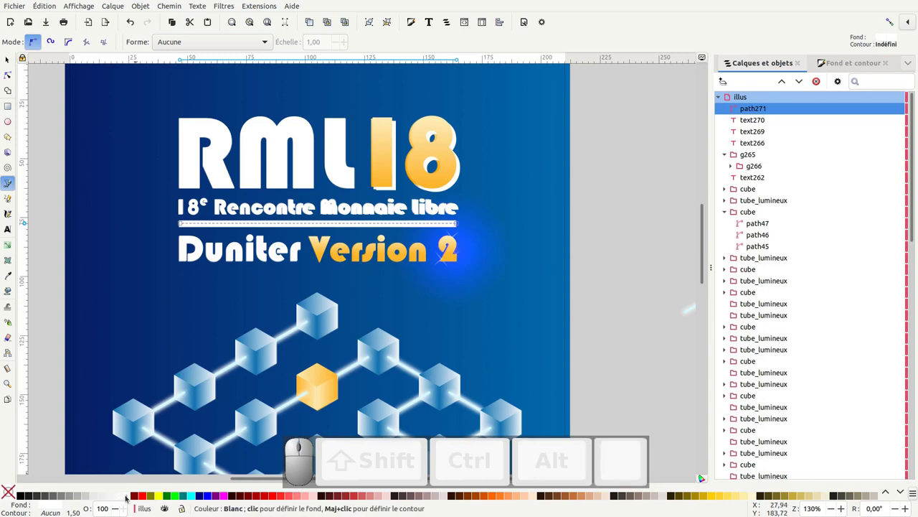
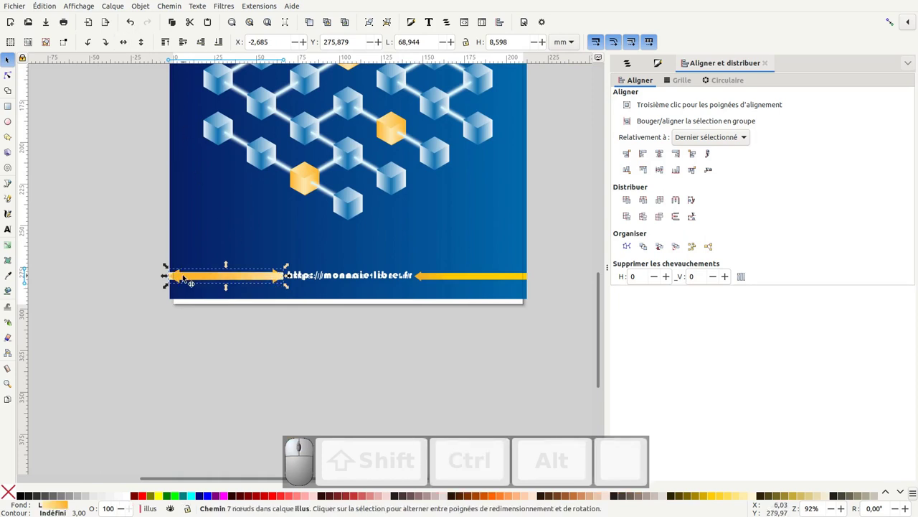
Select both orange footer arrows and group them with Ctrl+G
{"action": "left_click_drag", "start_coordinate": [181, 278], "coordinate": [377, 306]}
{"action": "left_click", "coordinate": [275, 282]}
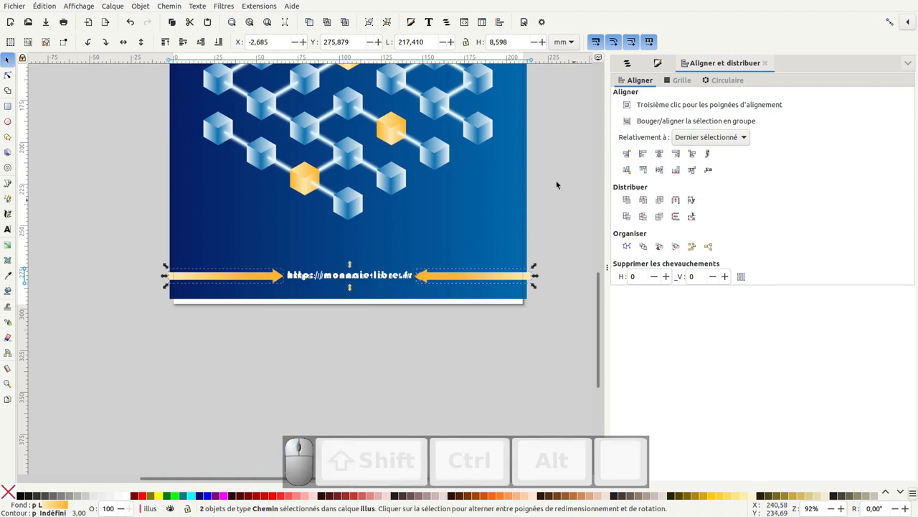
{"action": "key", "text": "ctrl+g"}
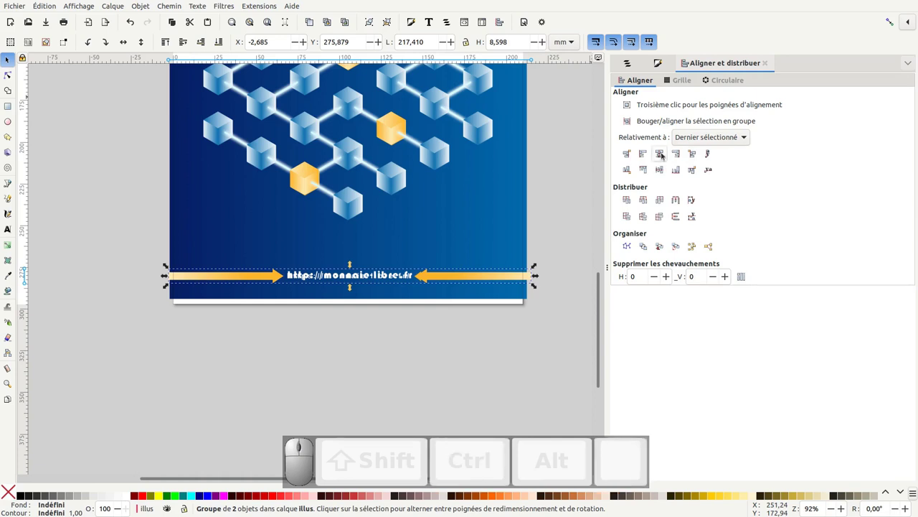
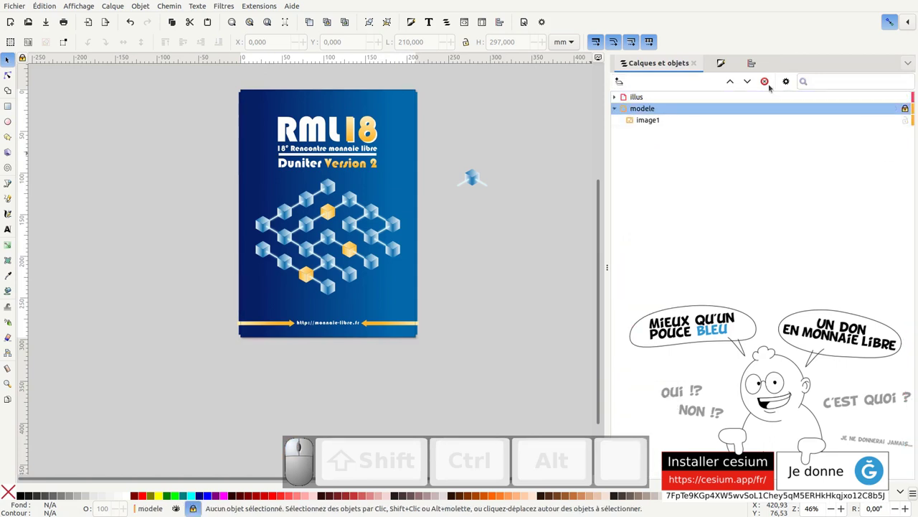
Delete the 'modele' reference layer, leaving only the 'illus' layer
{"action": "left_click", "coordinate": [768, 82]}
{"action": "middle_click", "coordinate": [483, 234]}
{"action": "scroll", "scroll_direction": "up", "scroll_amount": 3}
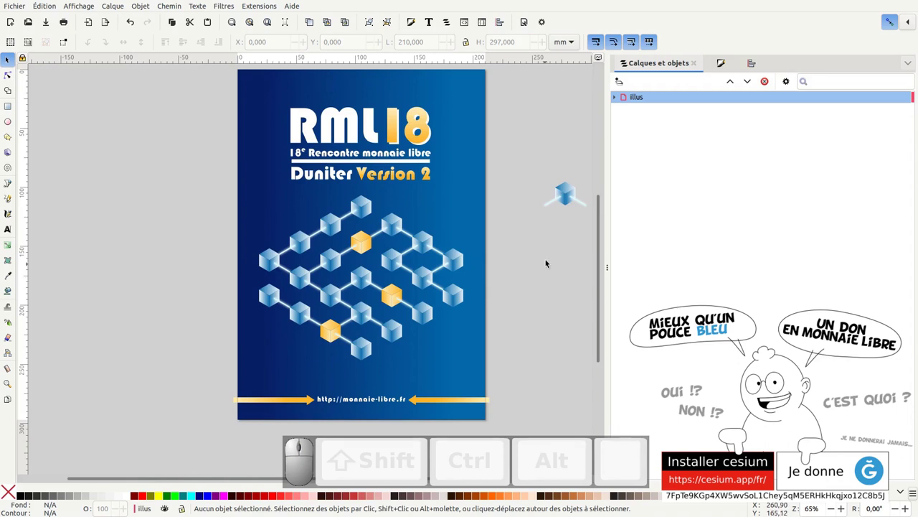